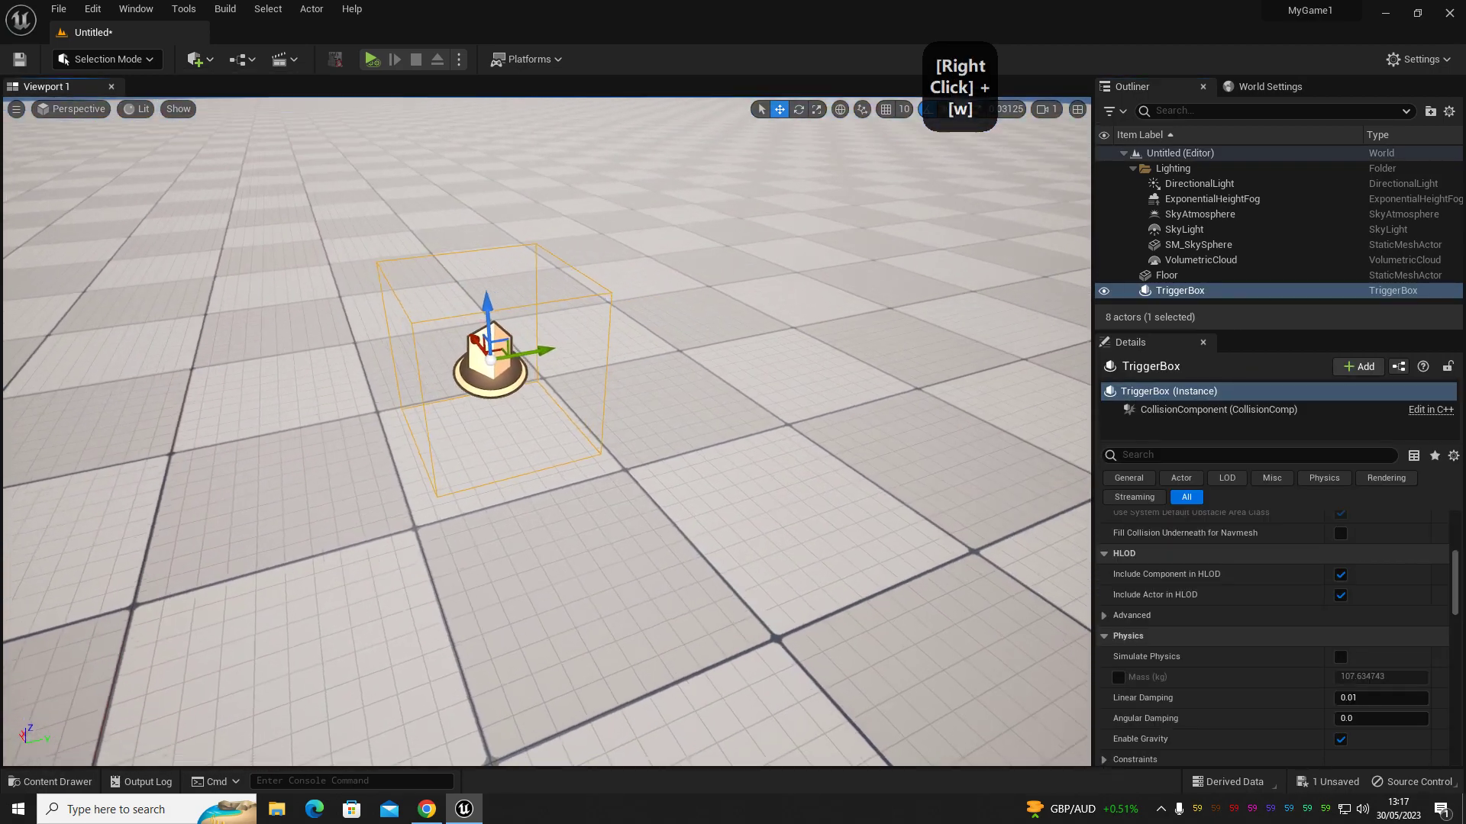
# Add a Cube at the trigger box and scale it down on Z into a thin slab.
pyautogui.press('s')
pyautogui.click(211, 69)
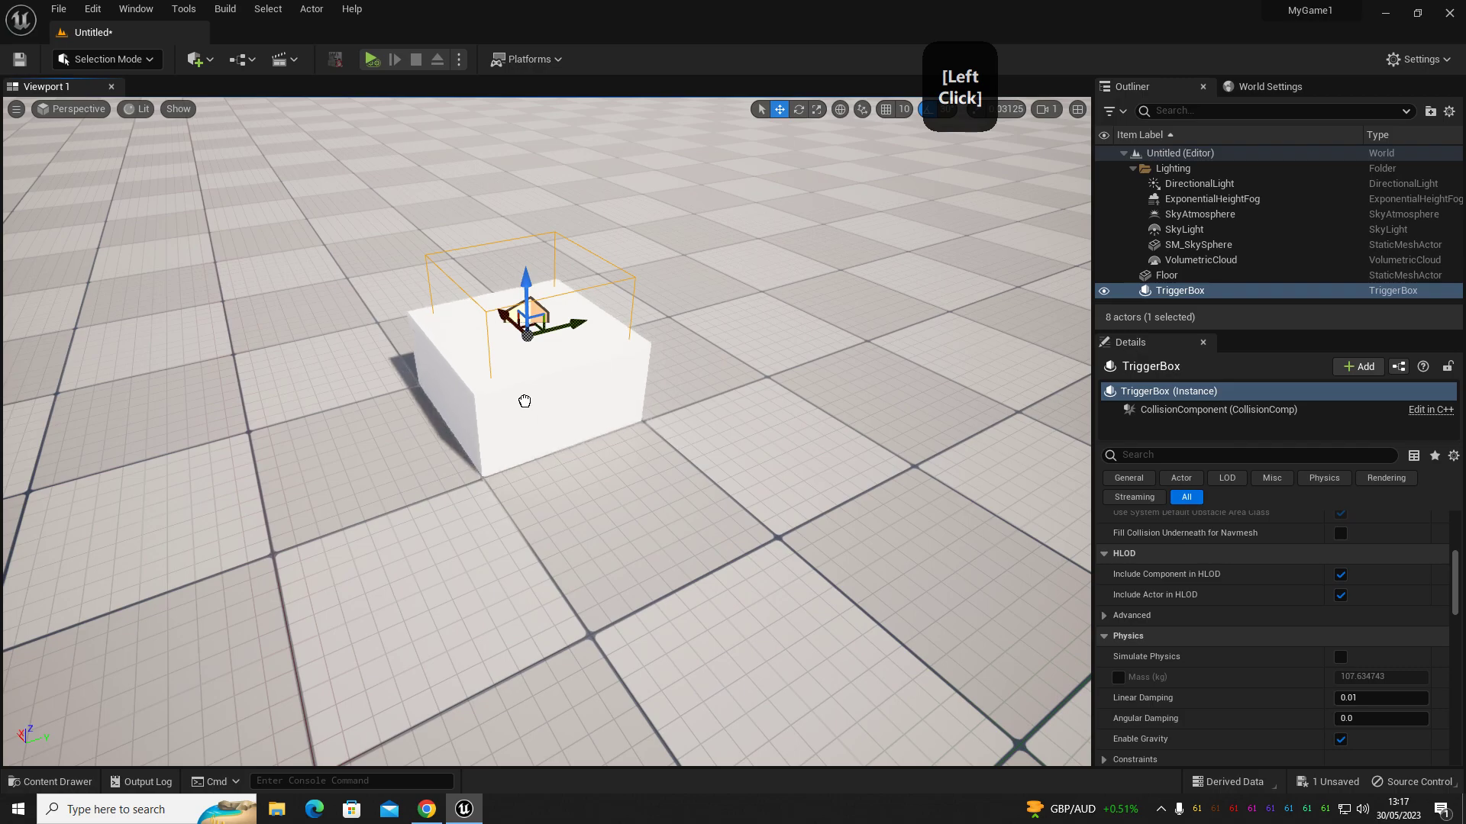
pyautogui.press('r')
pyautogui.click(533, 359)
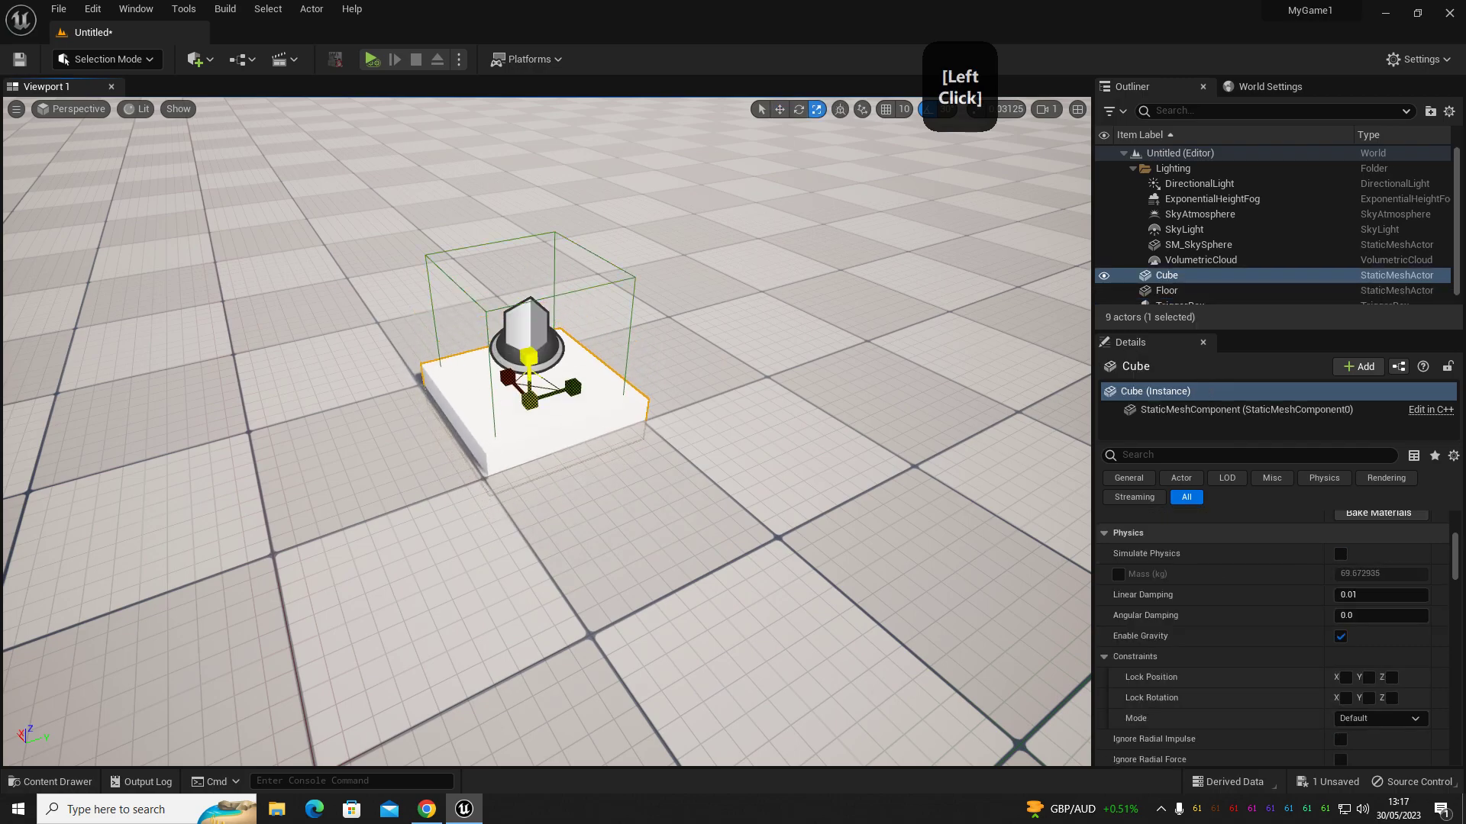
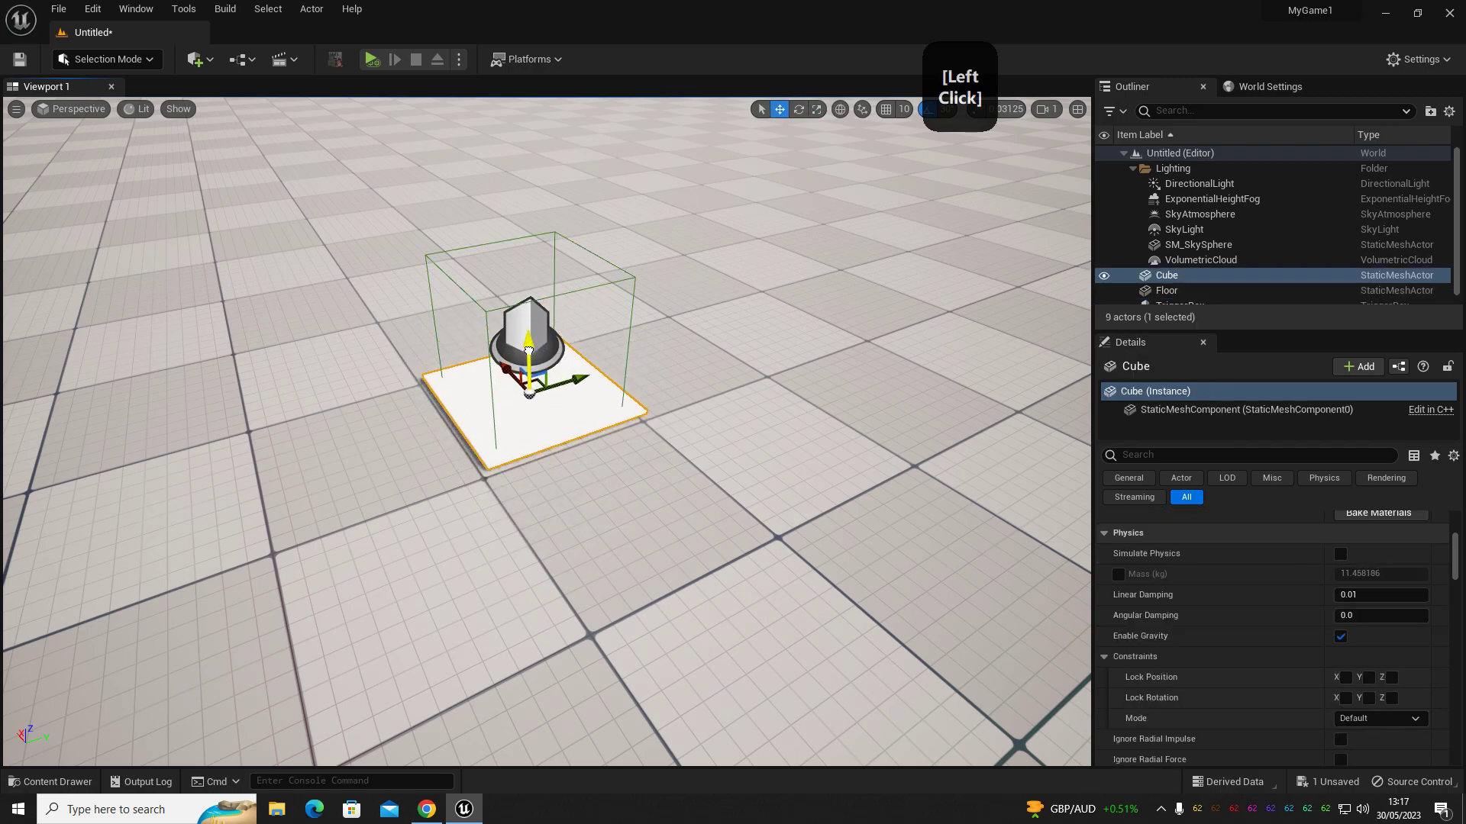
# Orbit and move the view to frame the slab beneath the trigger box.
pyautogui.rightClick(556, 409)
pyautogui.press('w')
pyautogui.press('s')
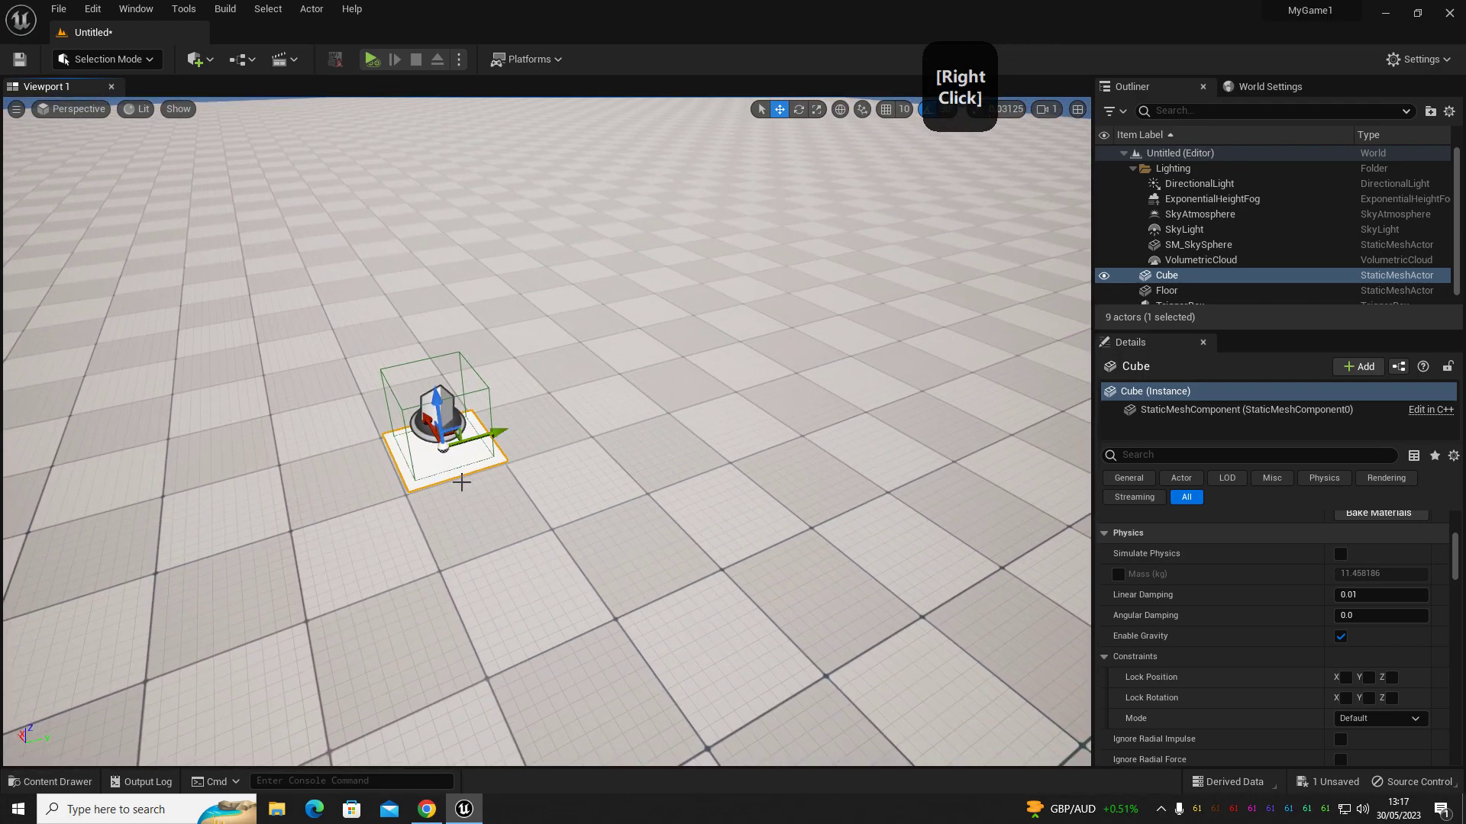
# Duplicate the slab as Cube2 and raise it high into the sky as a platform.
pyautogui.click(503, 431)
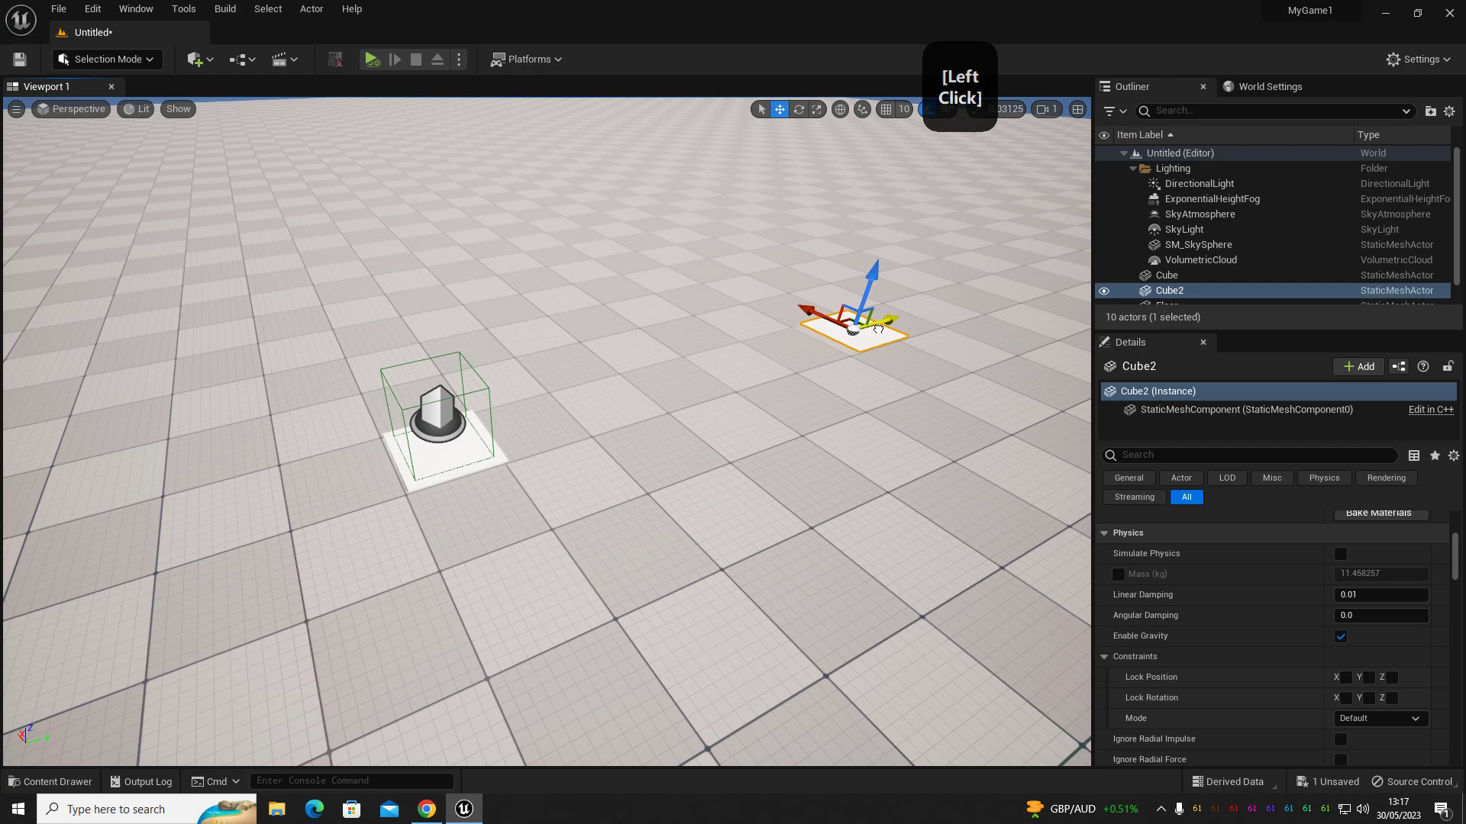
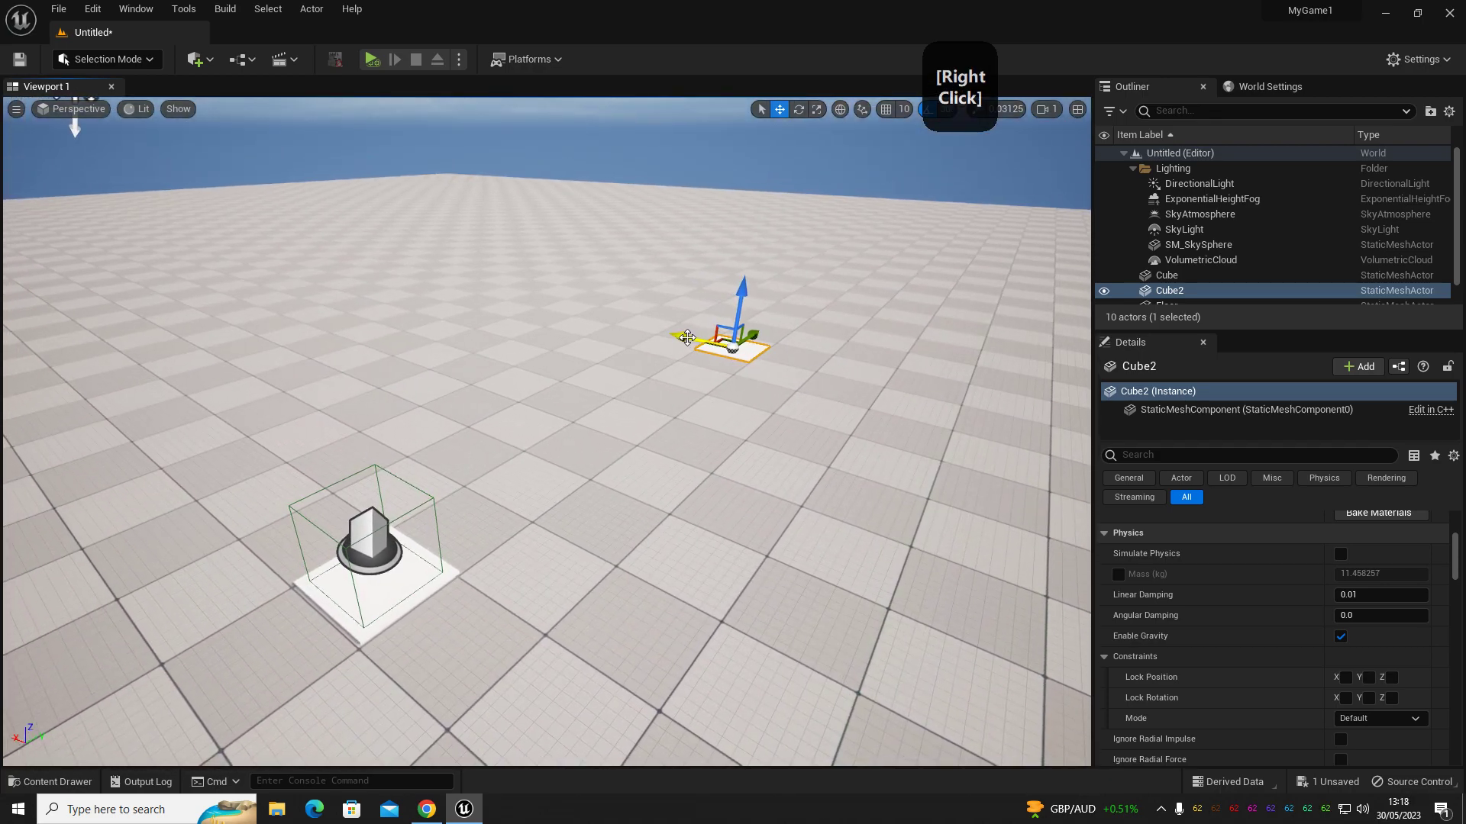
pyautogui.click(734, 337)
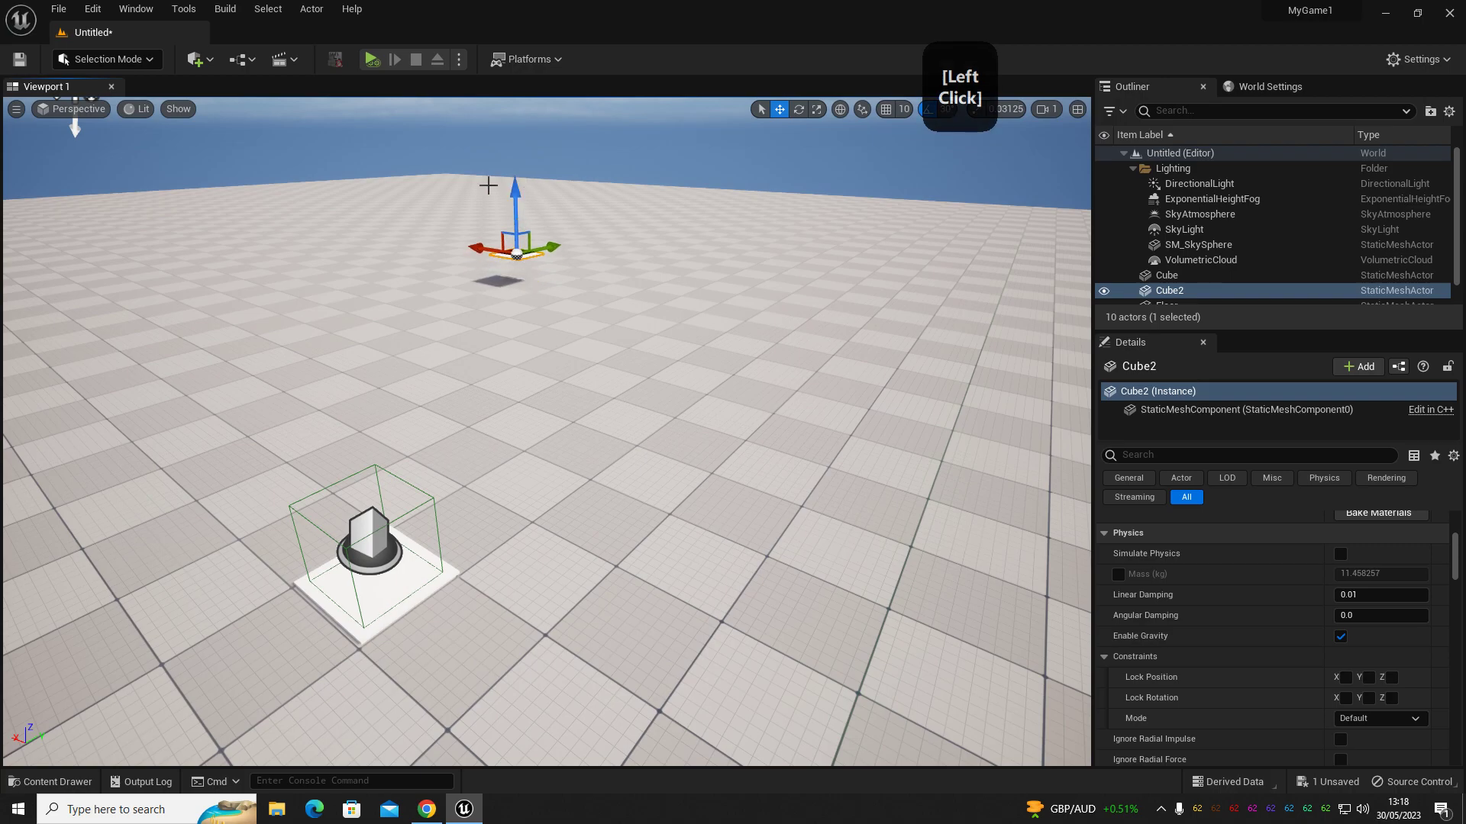
# Set Cube2's Collision Presets to NoCollision.
pyautogui.rightClick(516, 352)
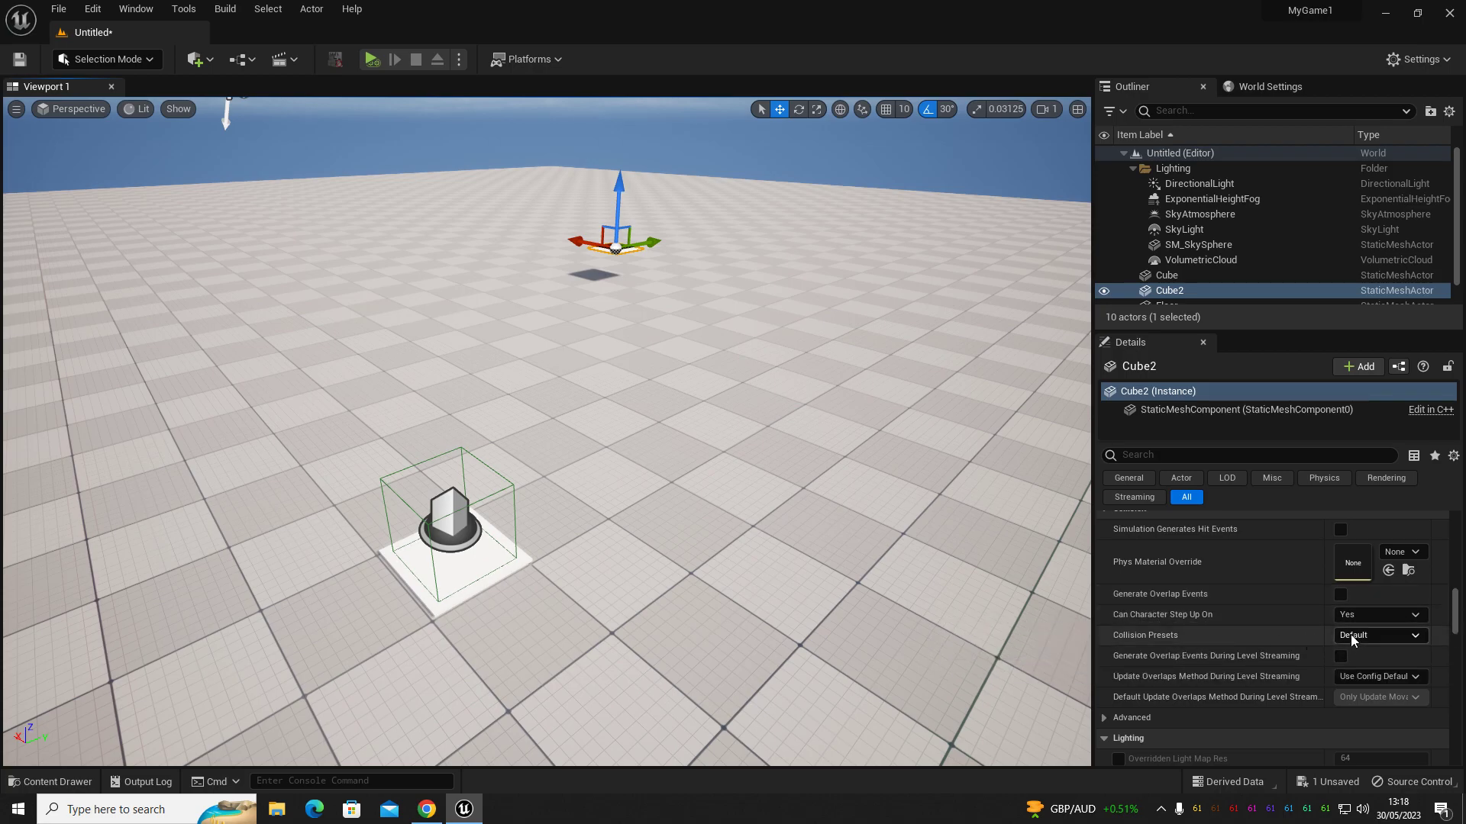
pyautogui.click(1373, 640)
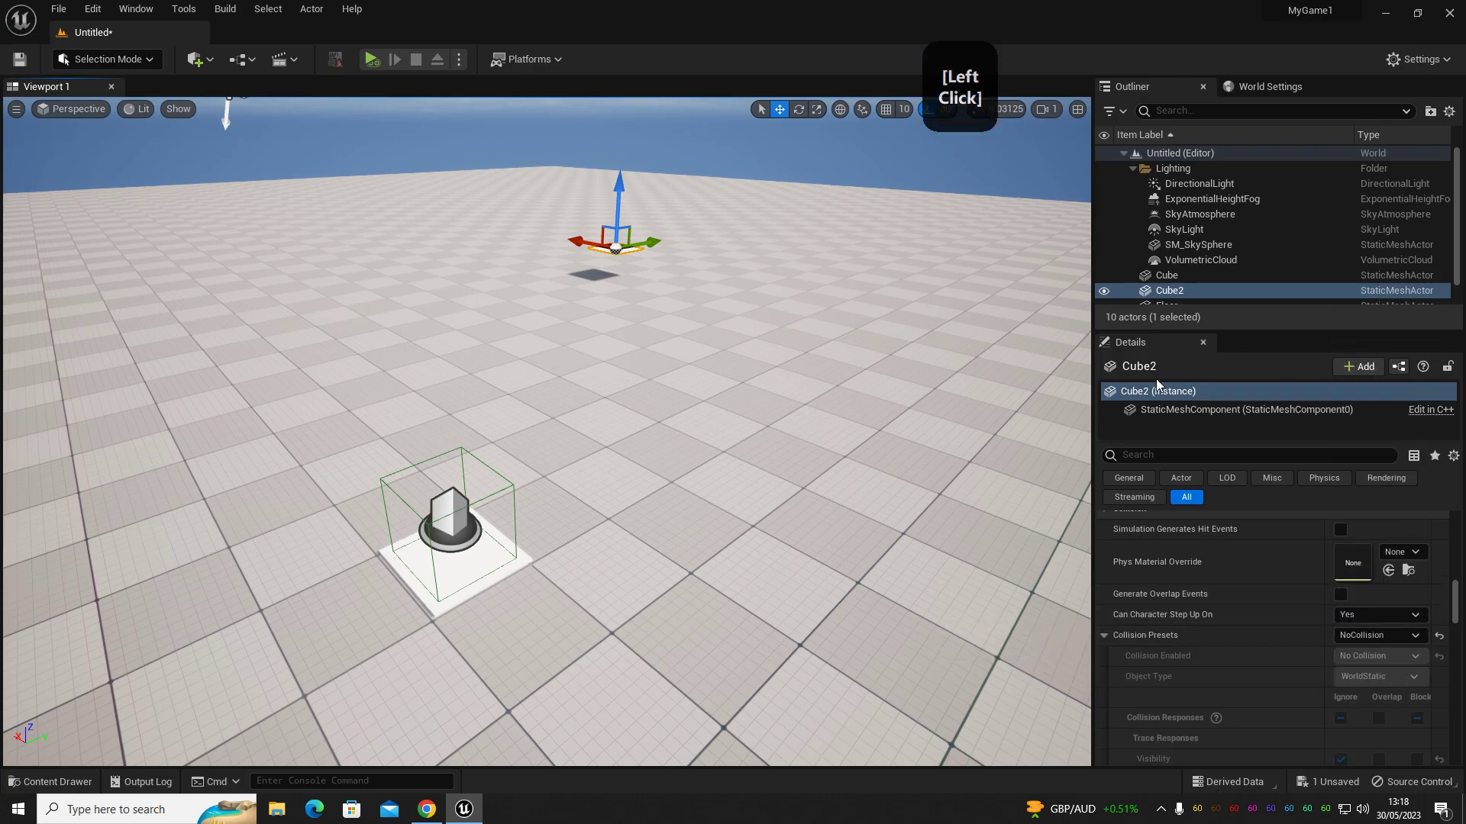
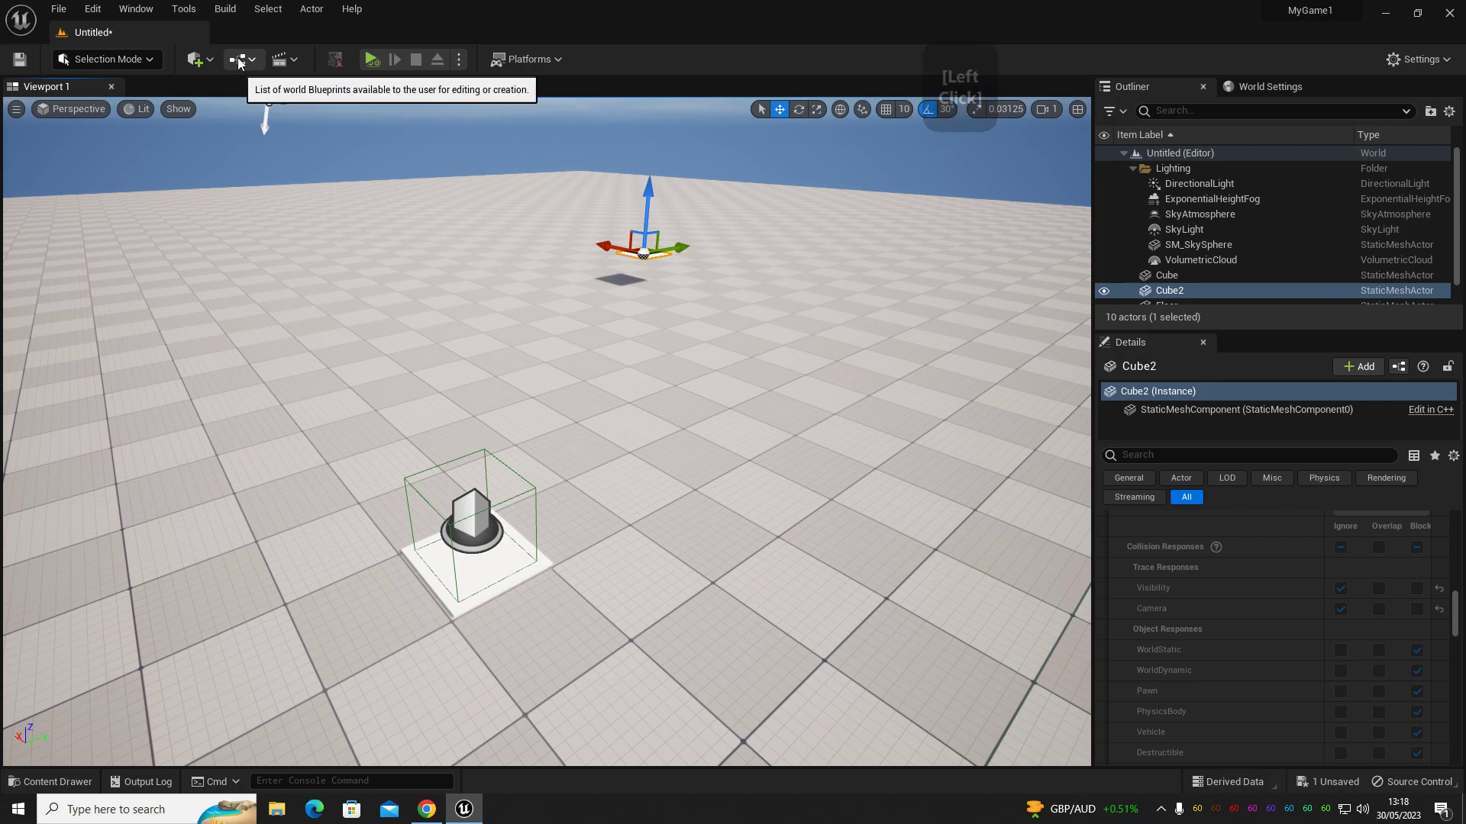
# Bring up the Level Blueprint in its own tab and select the TriggerBox in the level.
pyautogui.click(244, 63)
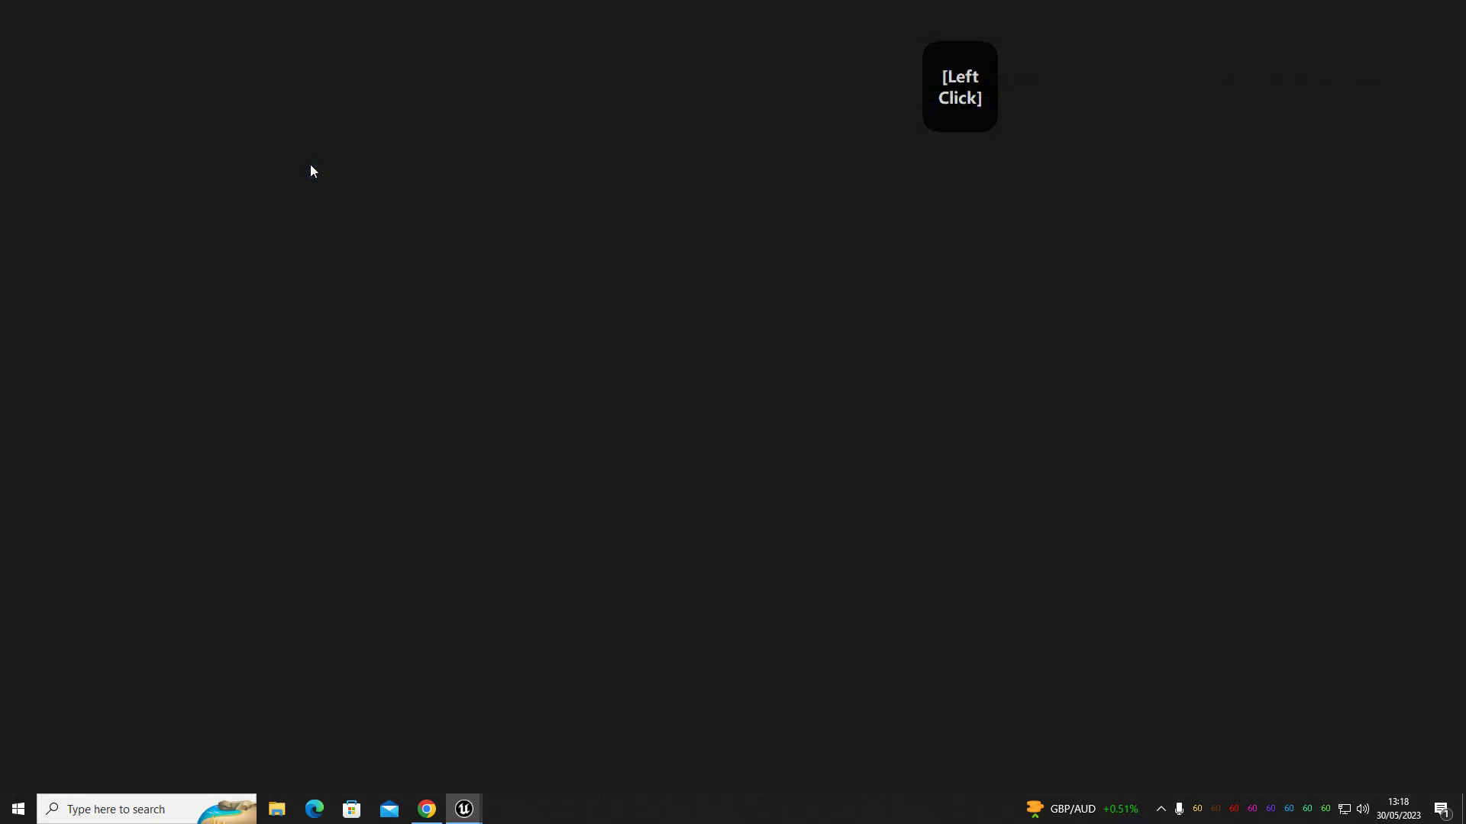
pyautogui.press('Delete')
pyautogui.click(120, 68)
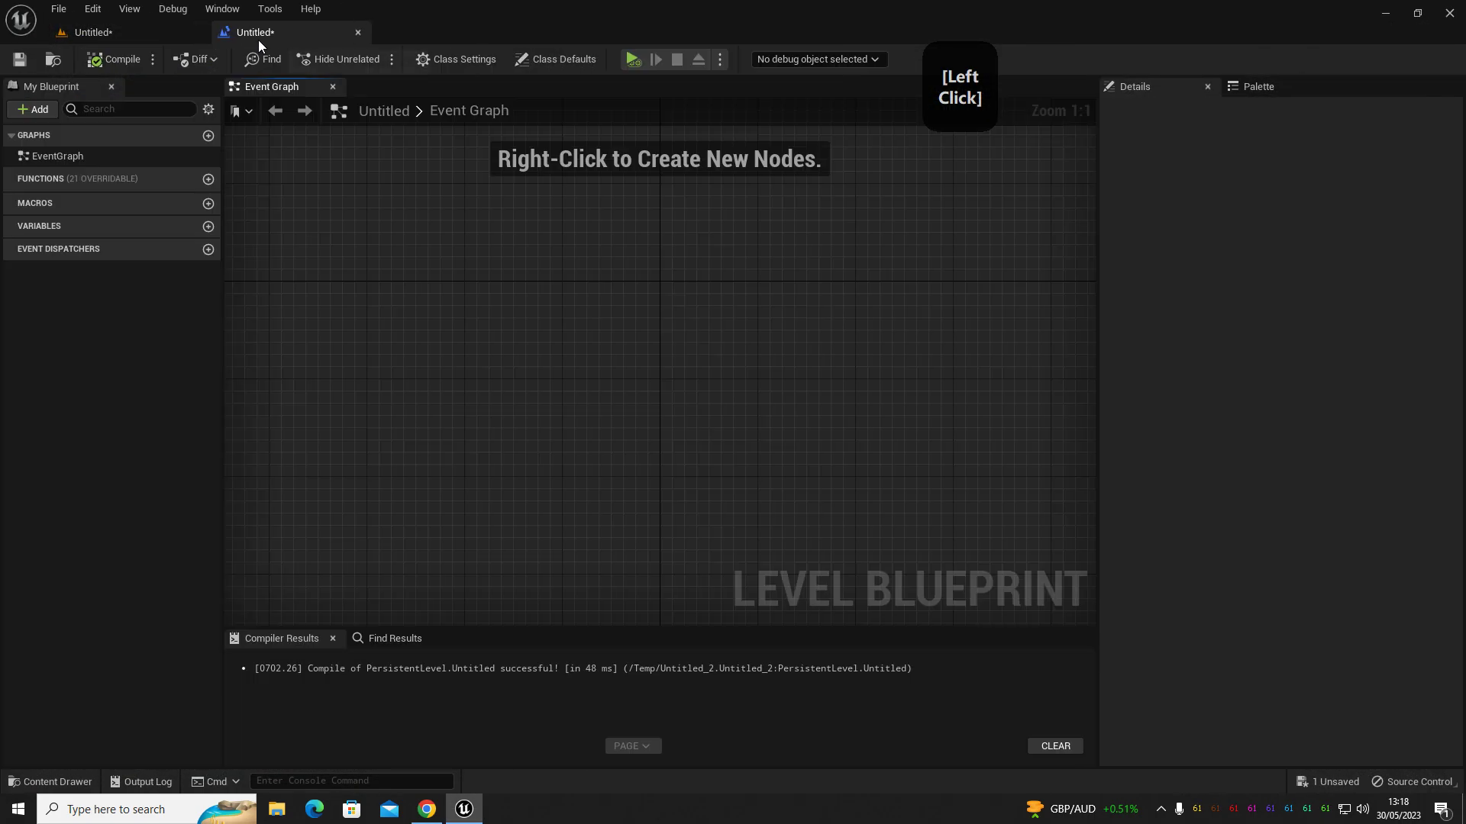
pyautogui.click(290, 35)
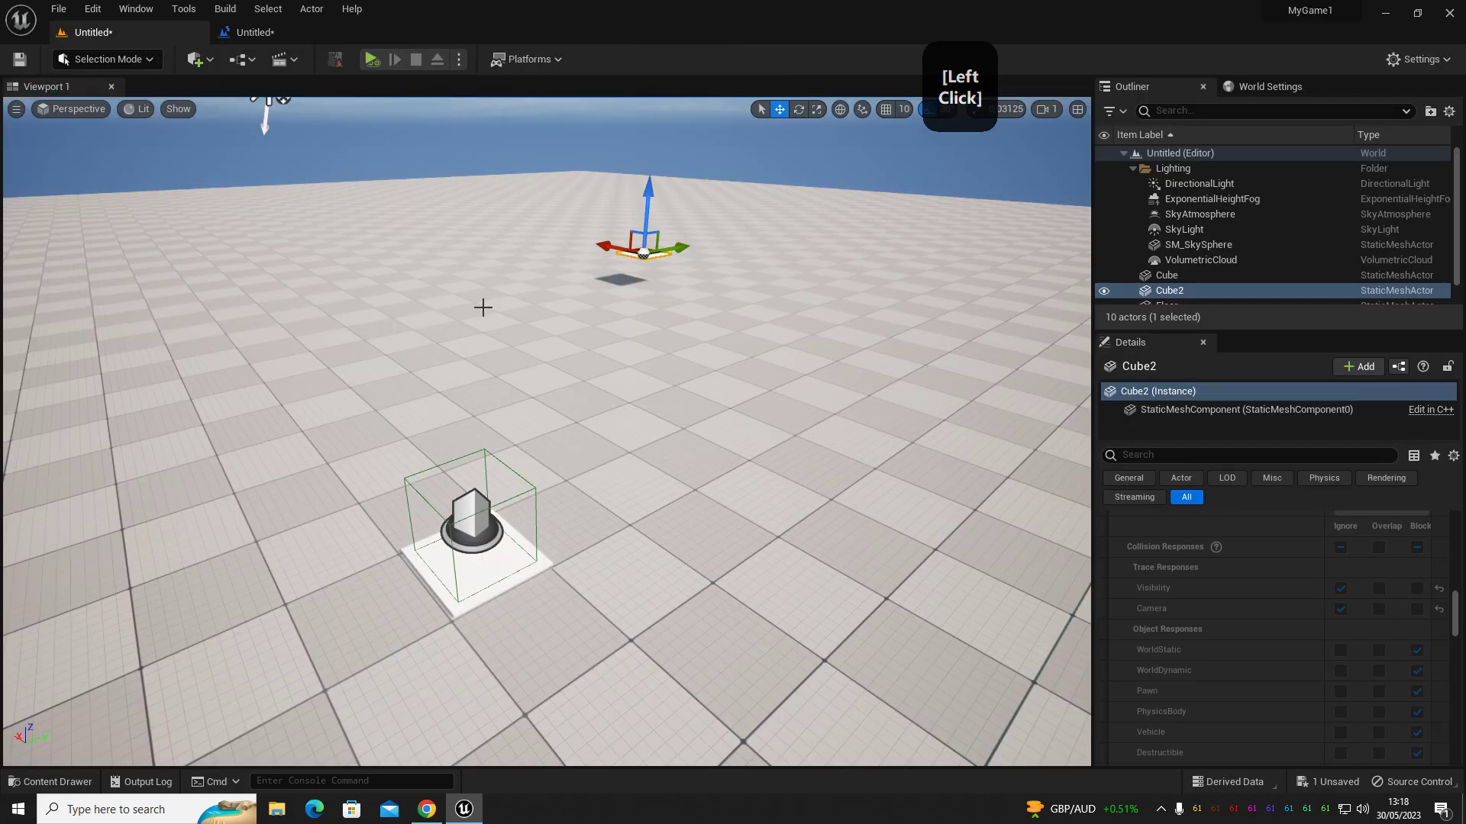
pyautogui.click(474, 519)
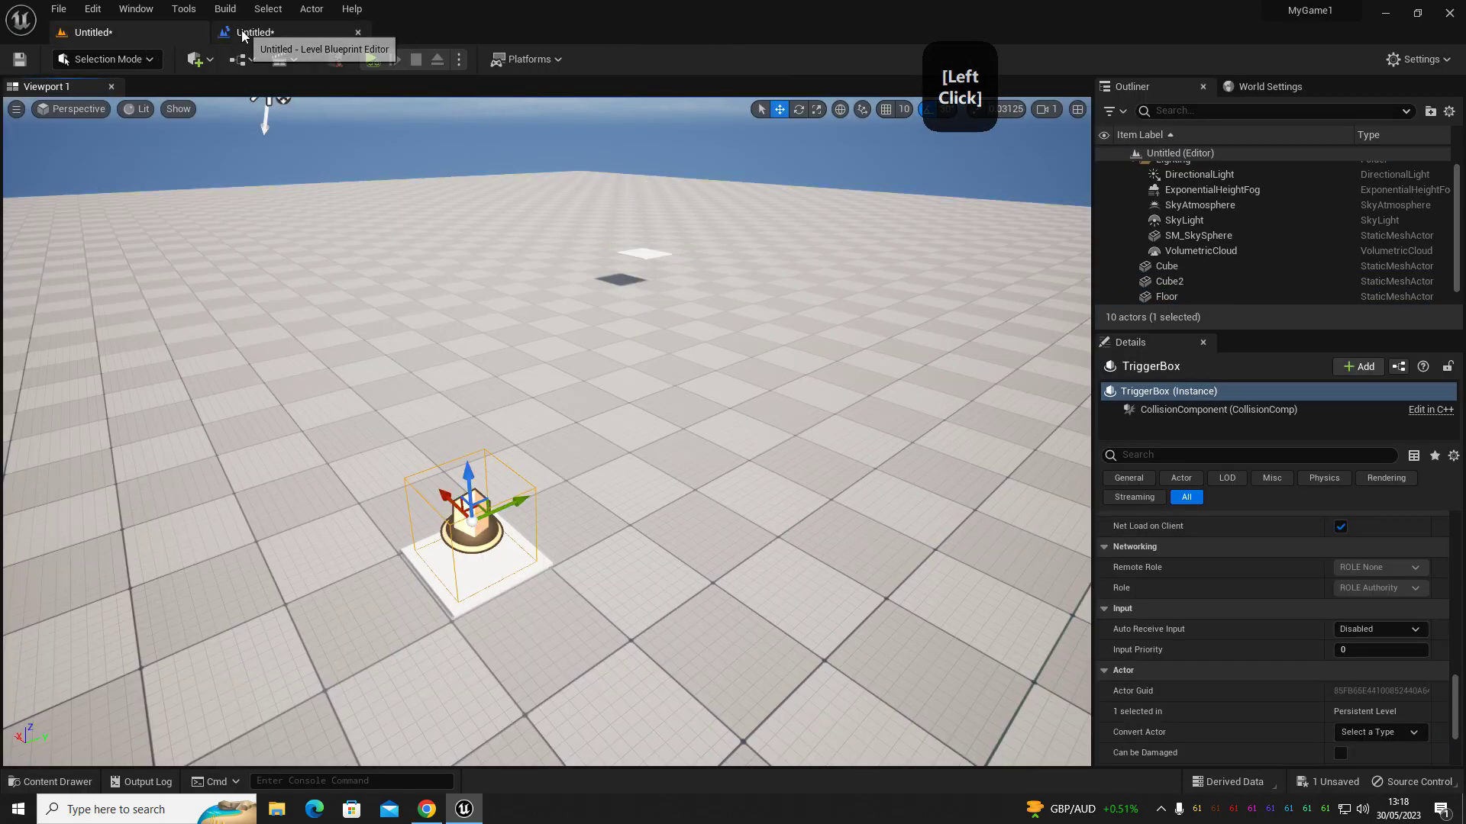
# Add an On Actor Begin Overlap event for Trigger Box 1 to the Event Graph.
pyautogui.rightClick(425, 343)
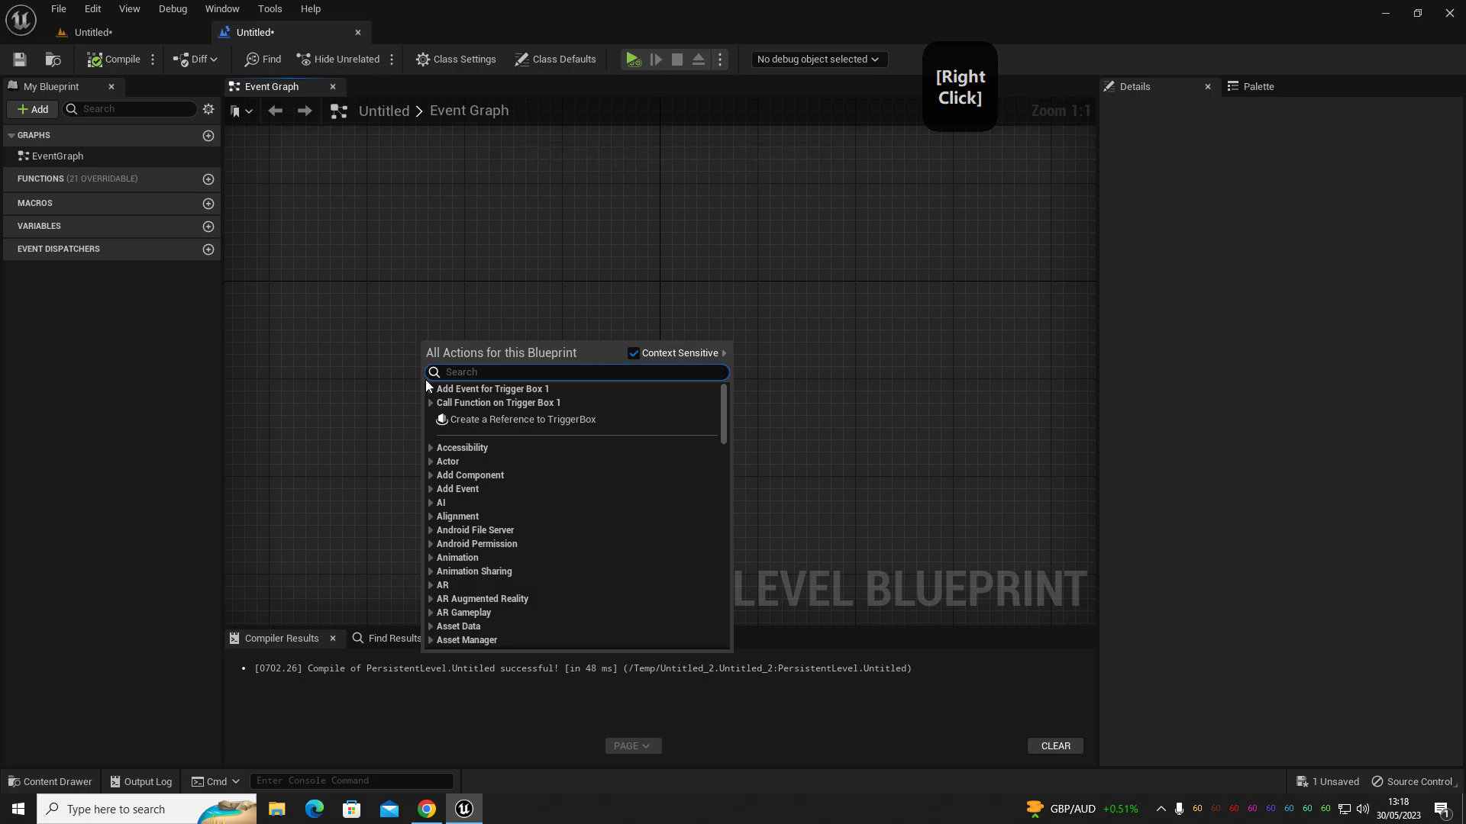
pyautogui.click(434, 394)
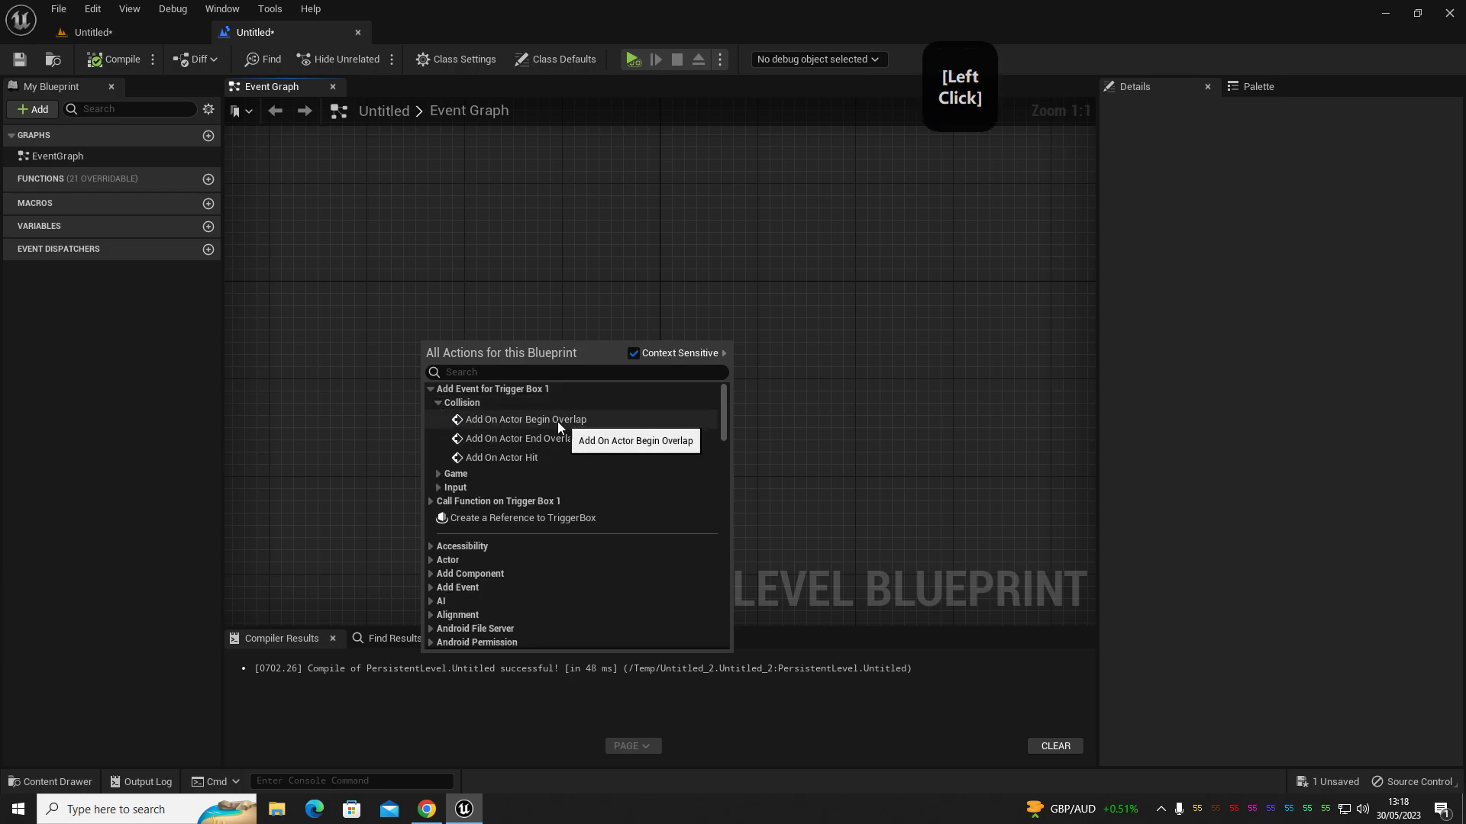
pyautogui.click(443, 389)
pyautogui.click(364, 216)
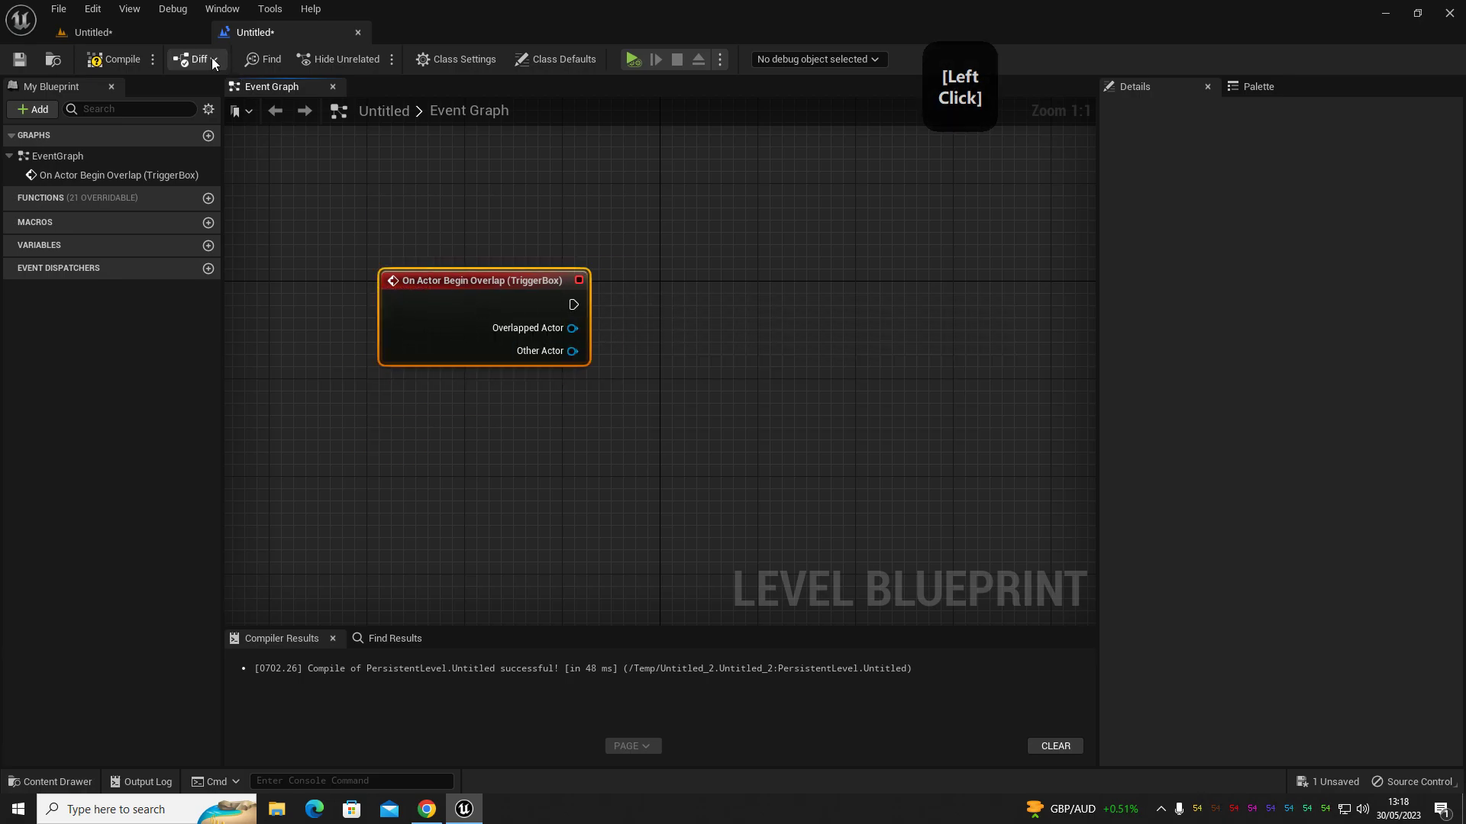
pyautogui.click(126, 33)
# Wire the overlap event into a Cast To BP_FirstPersonCharacter node and compile.
pyautogui.rightClick(597, 649)
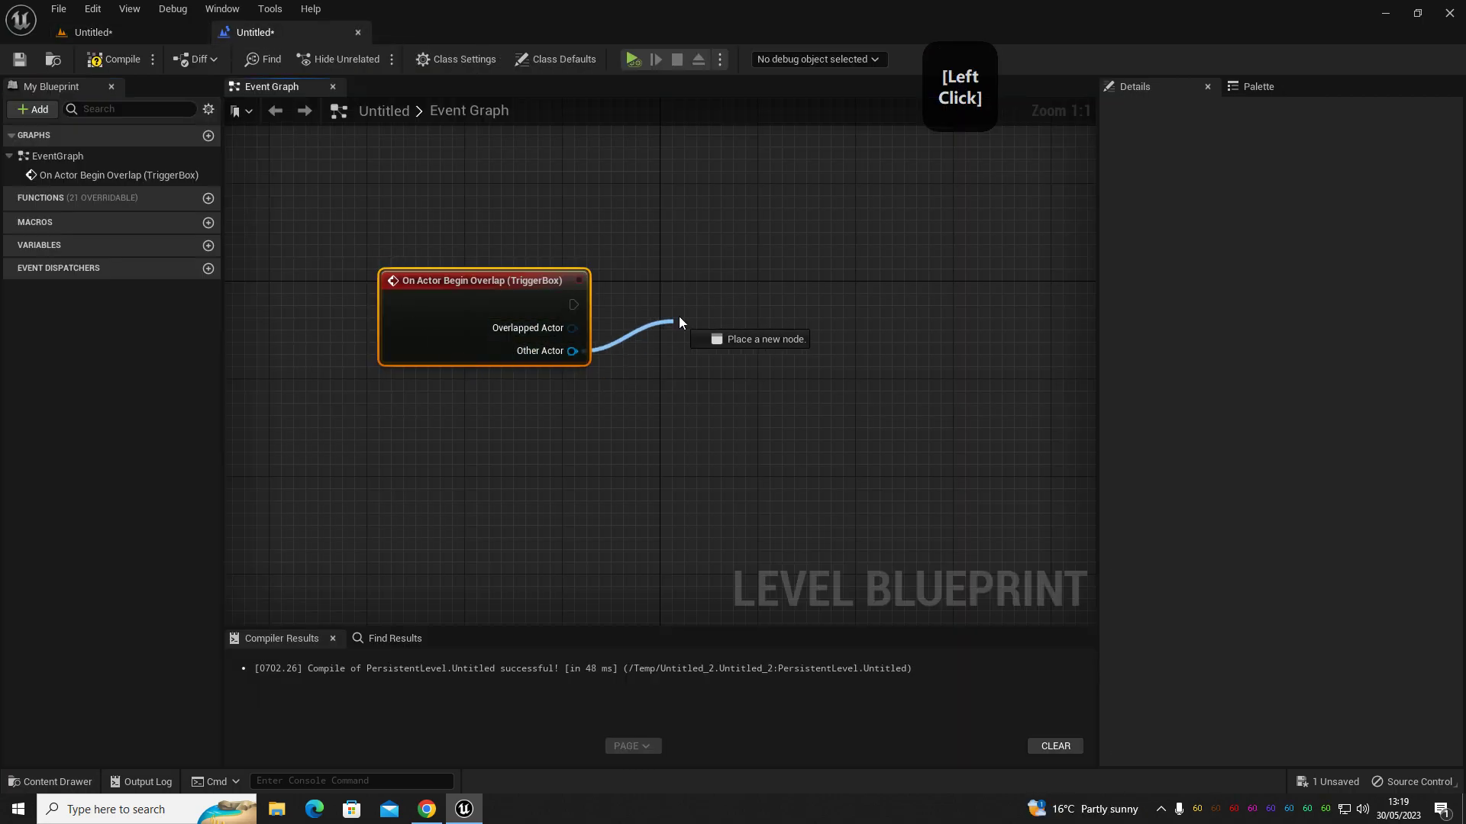
pyautogui.press('space')
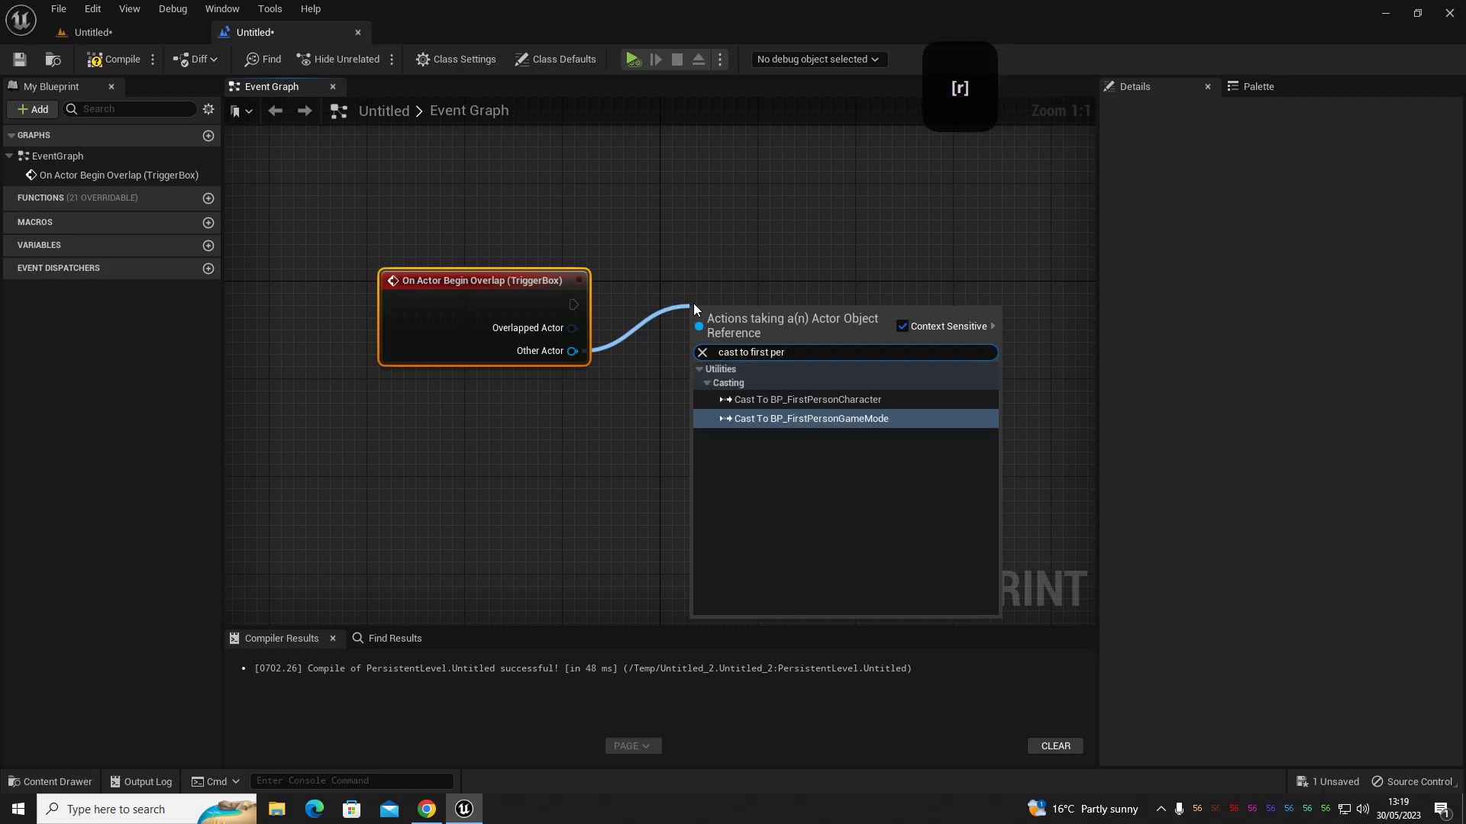
pyautogui.click(799, 402)
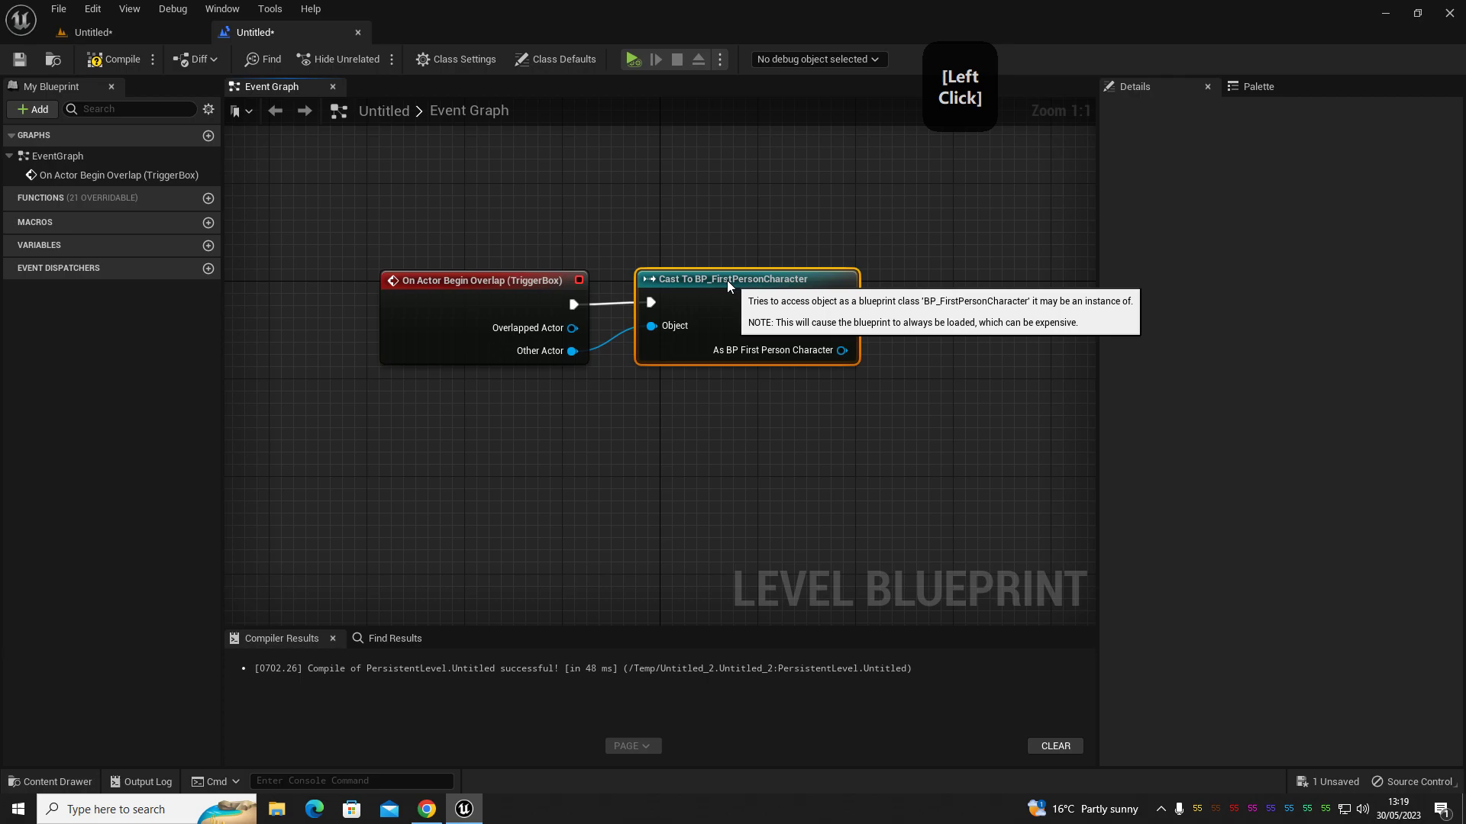
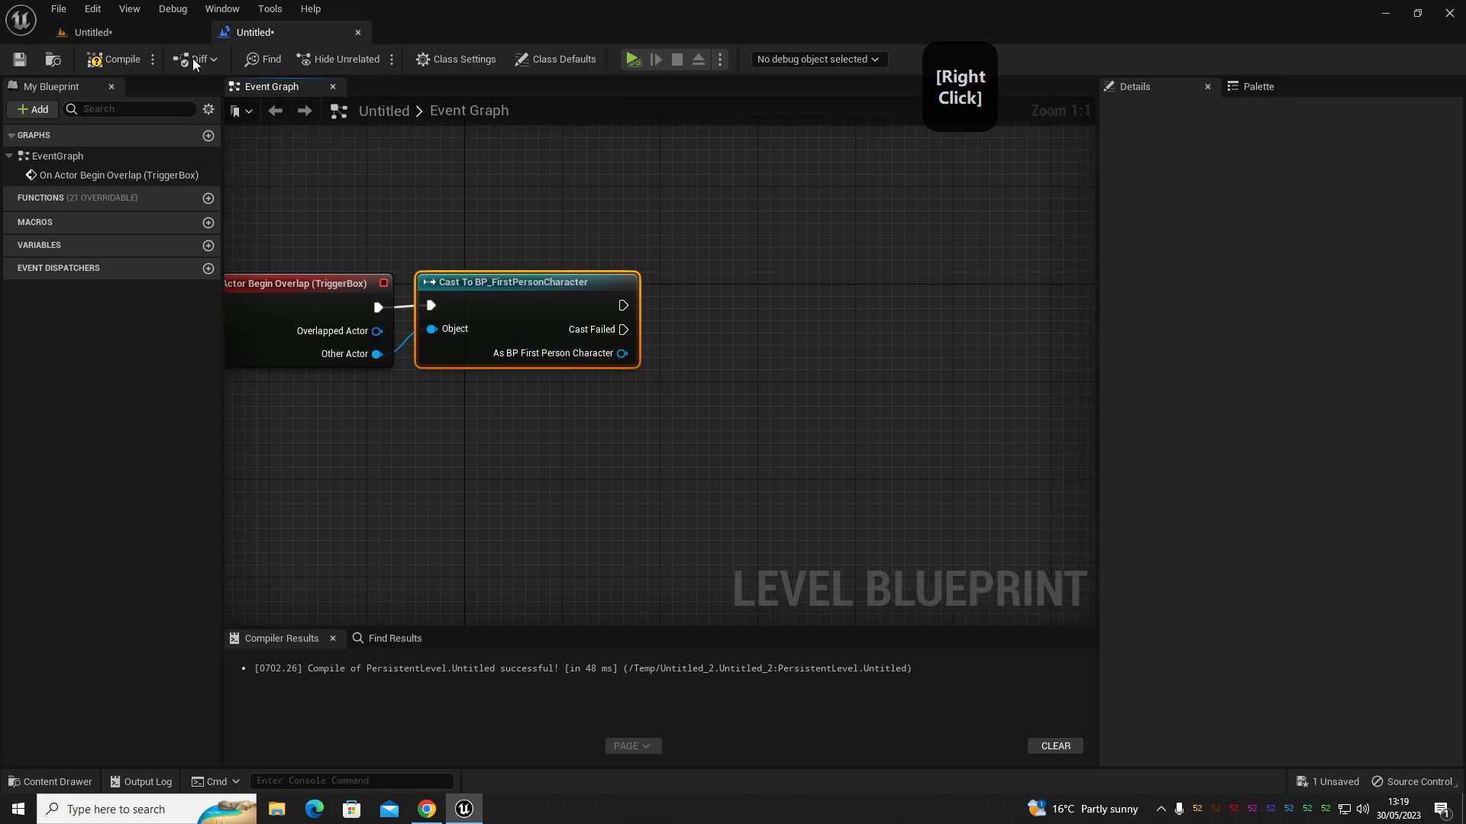
# Select Cube2 and create a reference to it in the Level Blueprint graph.
pyautogui.click(125, 33)
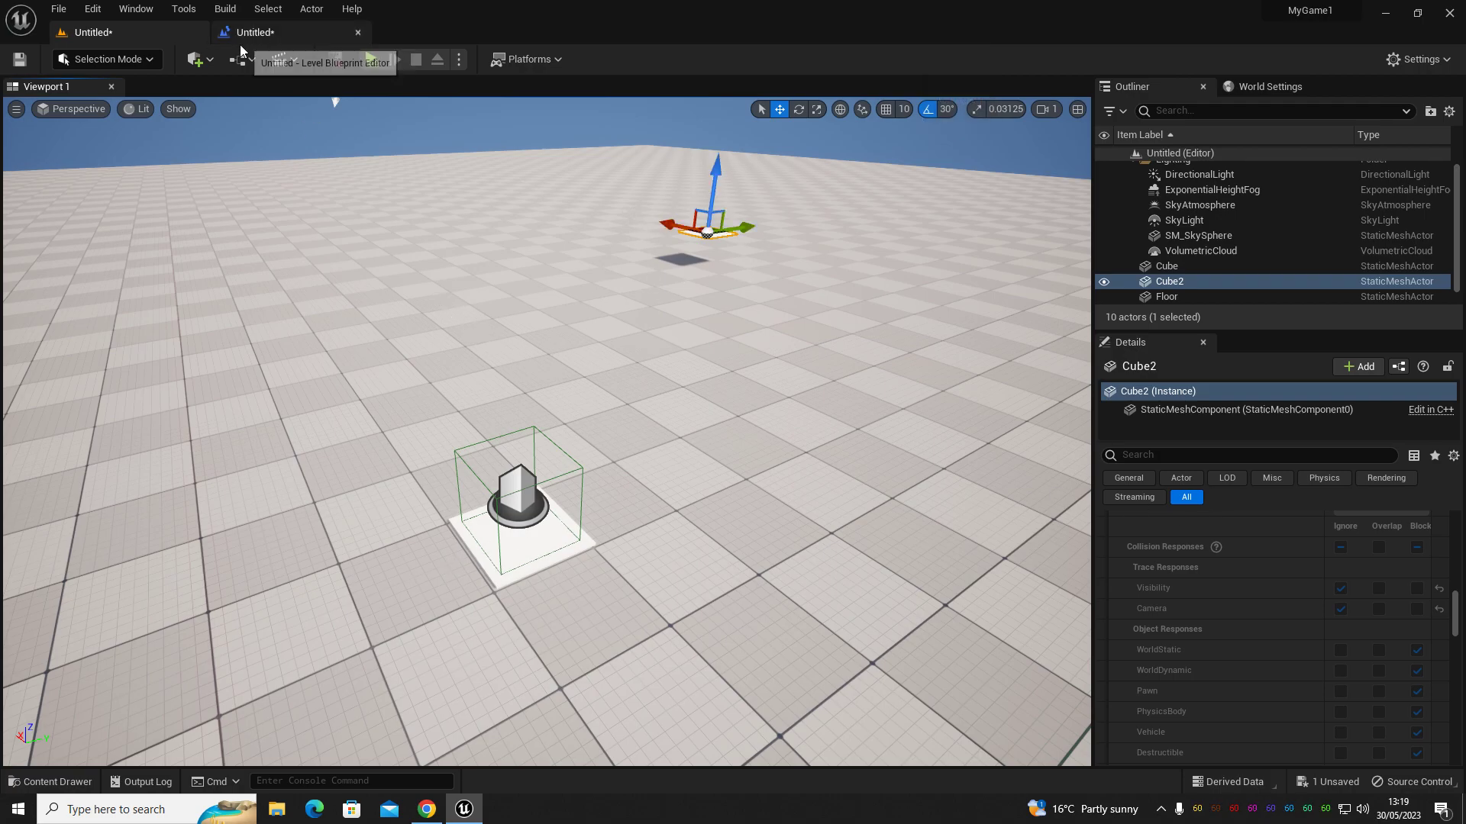
pyautogui.click(273, 29)
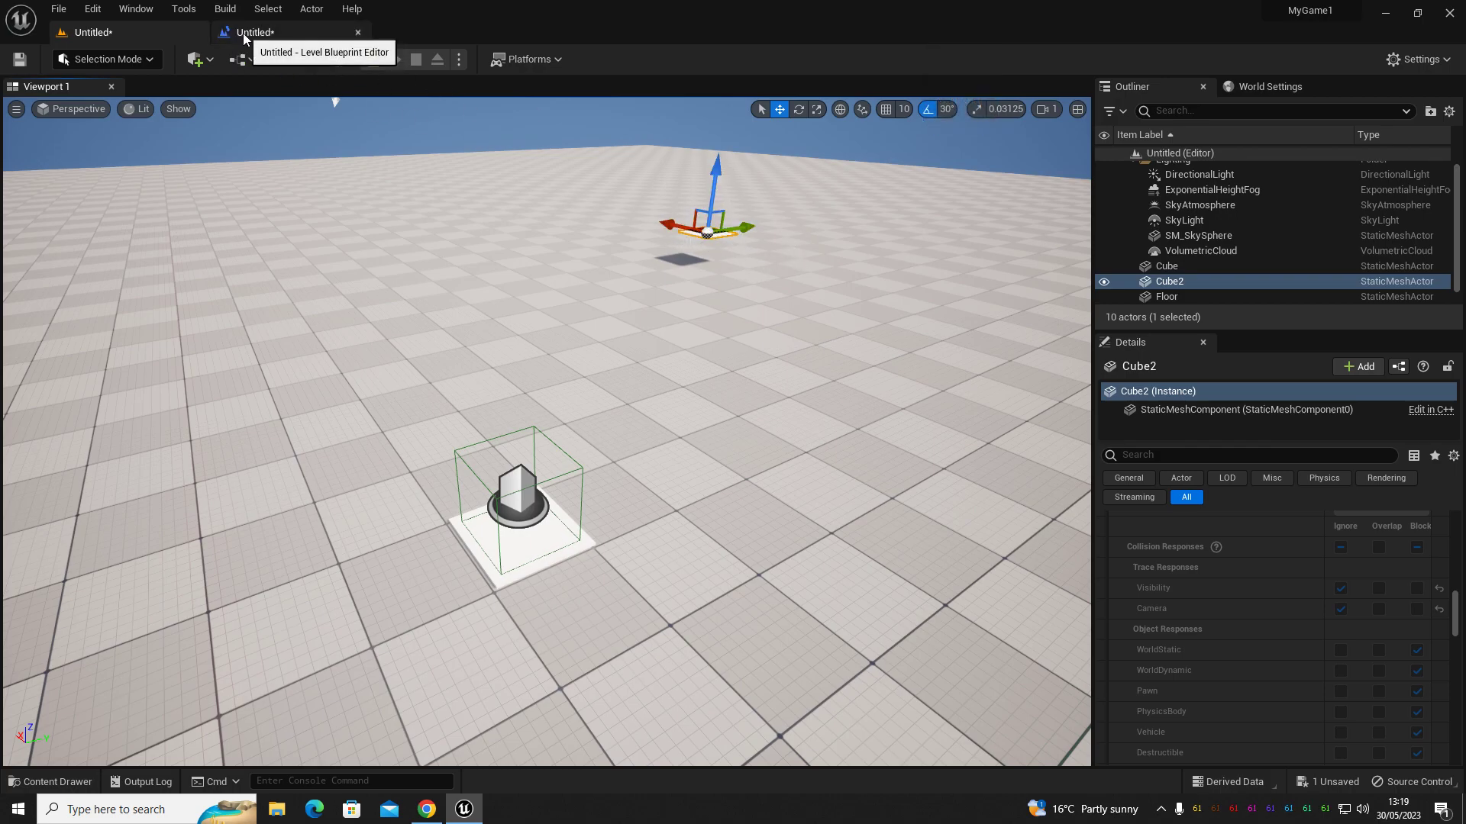
pyautogui.rightClick(486, 496)
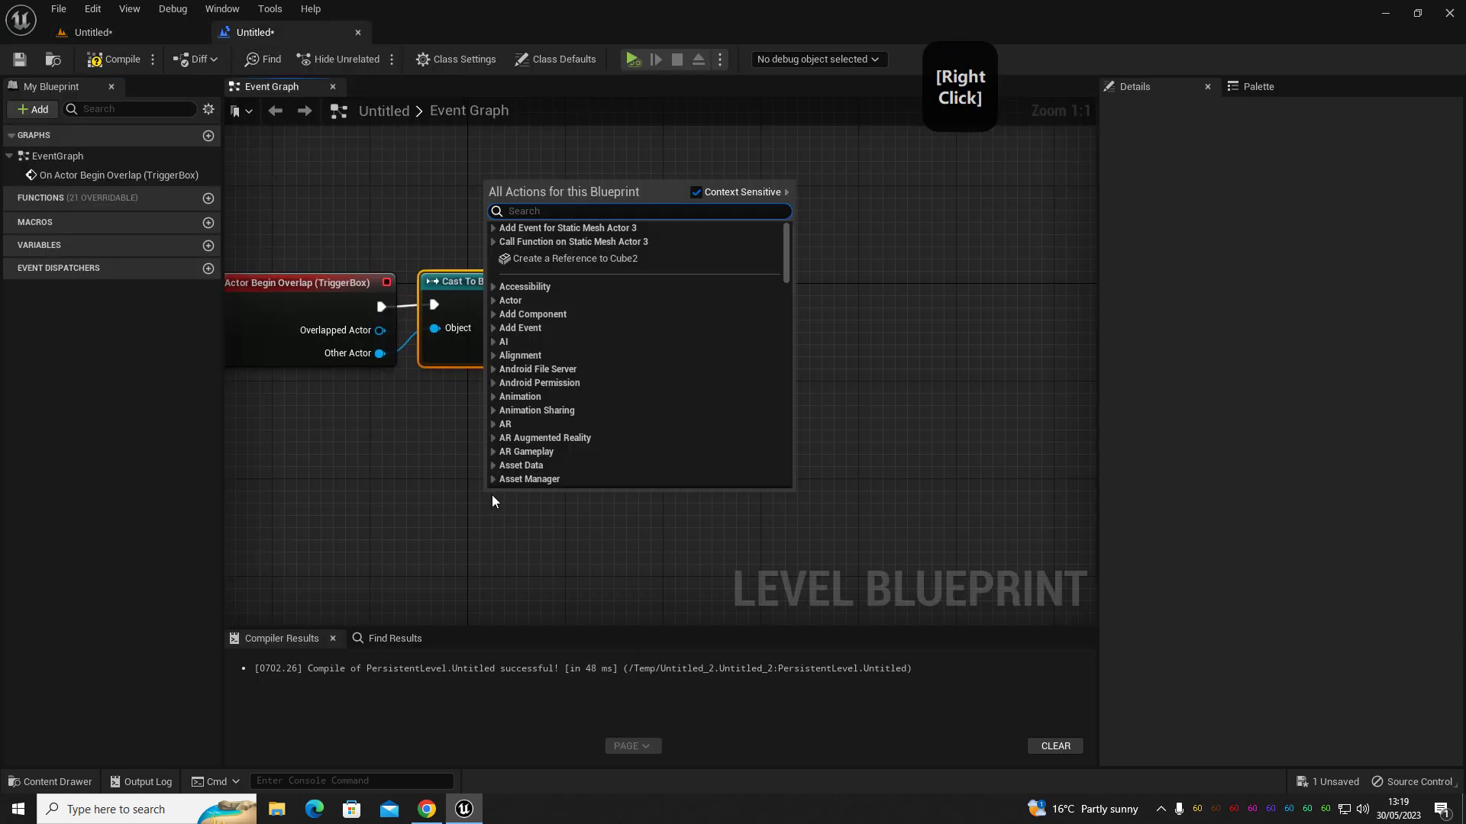
pyautogui.click(550, 263)
# Feed Cube2's Static Mesh Component into a Get World Location node.
pyautogui.rightClick(696, 565)
pyautogui.click(433, 460)
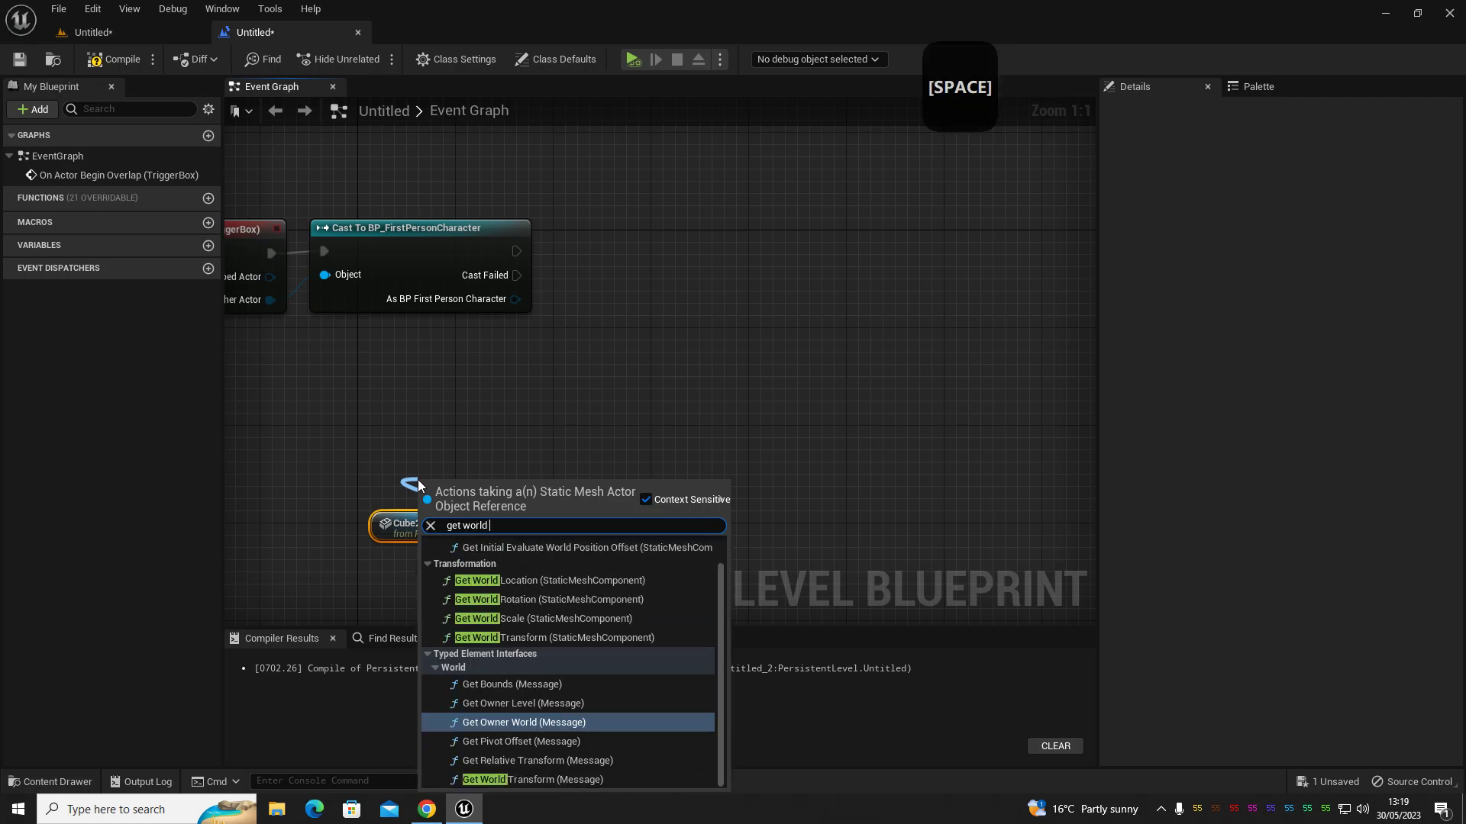
pyautogui.click(537, 605)
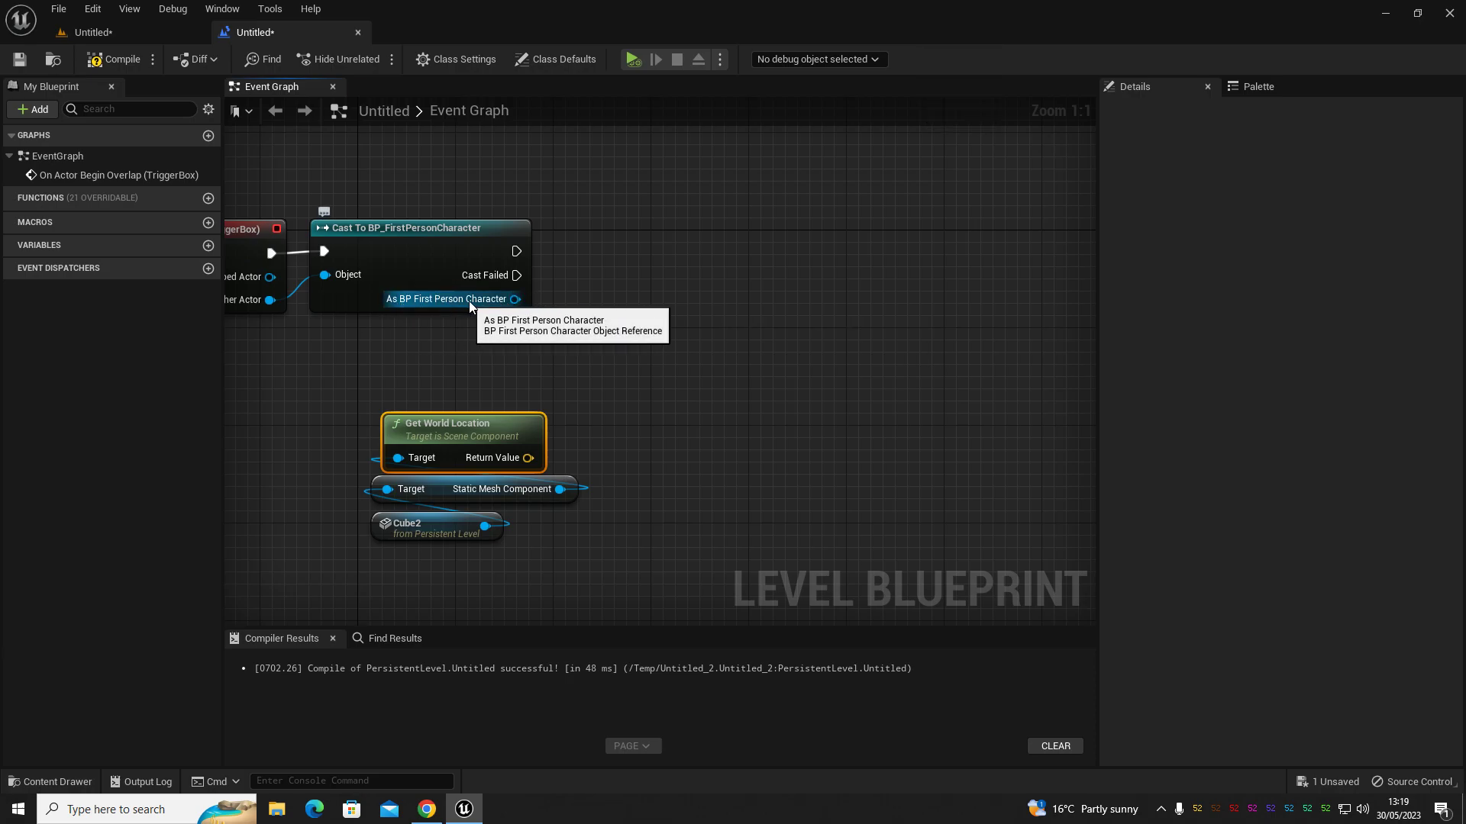
# Teleport the cast character to Cube2's world location and compile the blueprint.
pyautogui.click(637, 286)
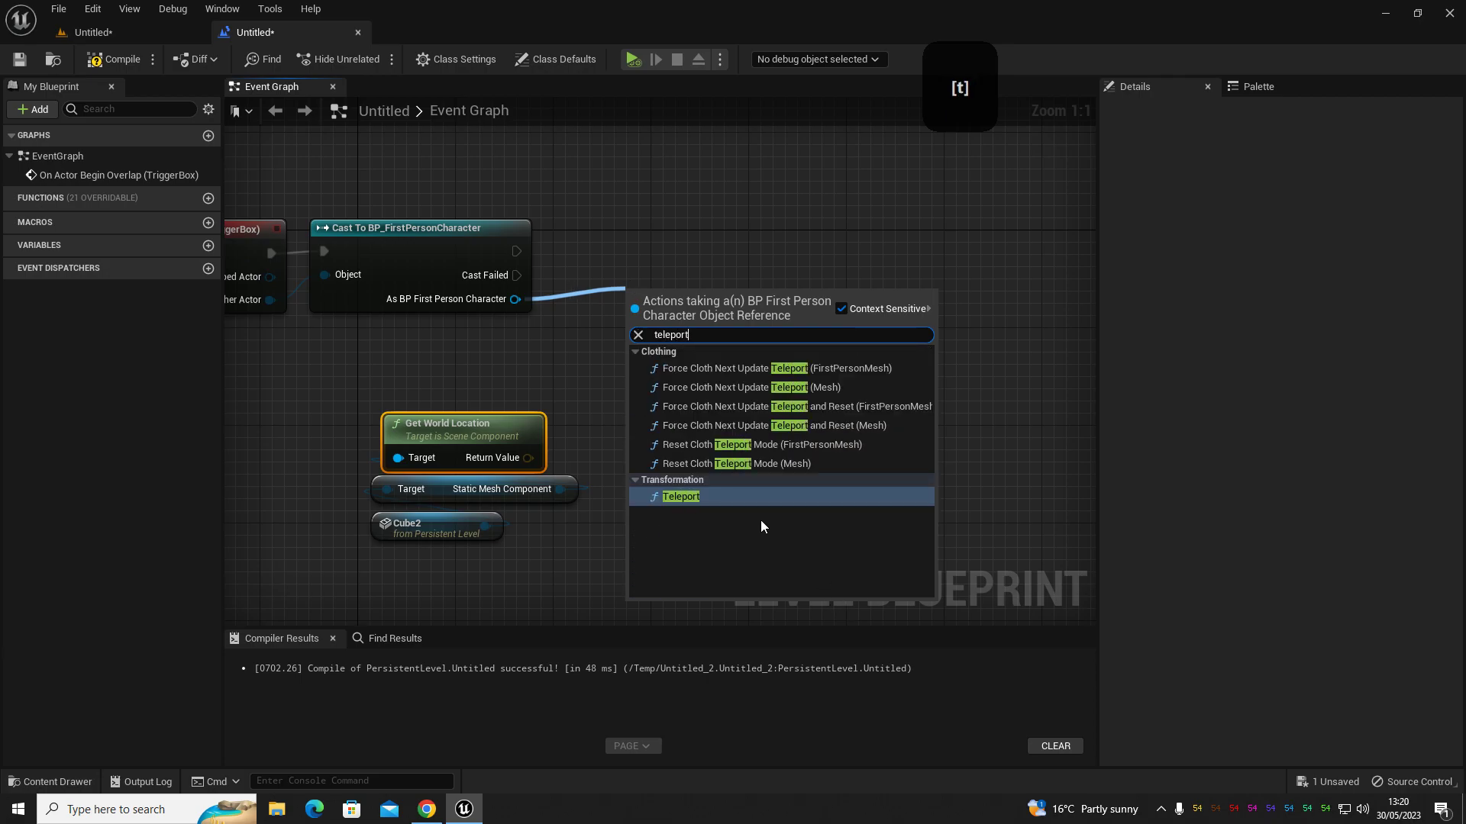
pyautogui.click(729, 505)
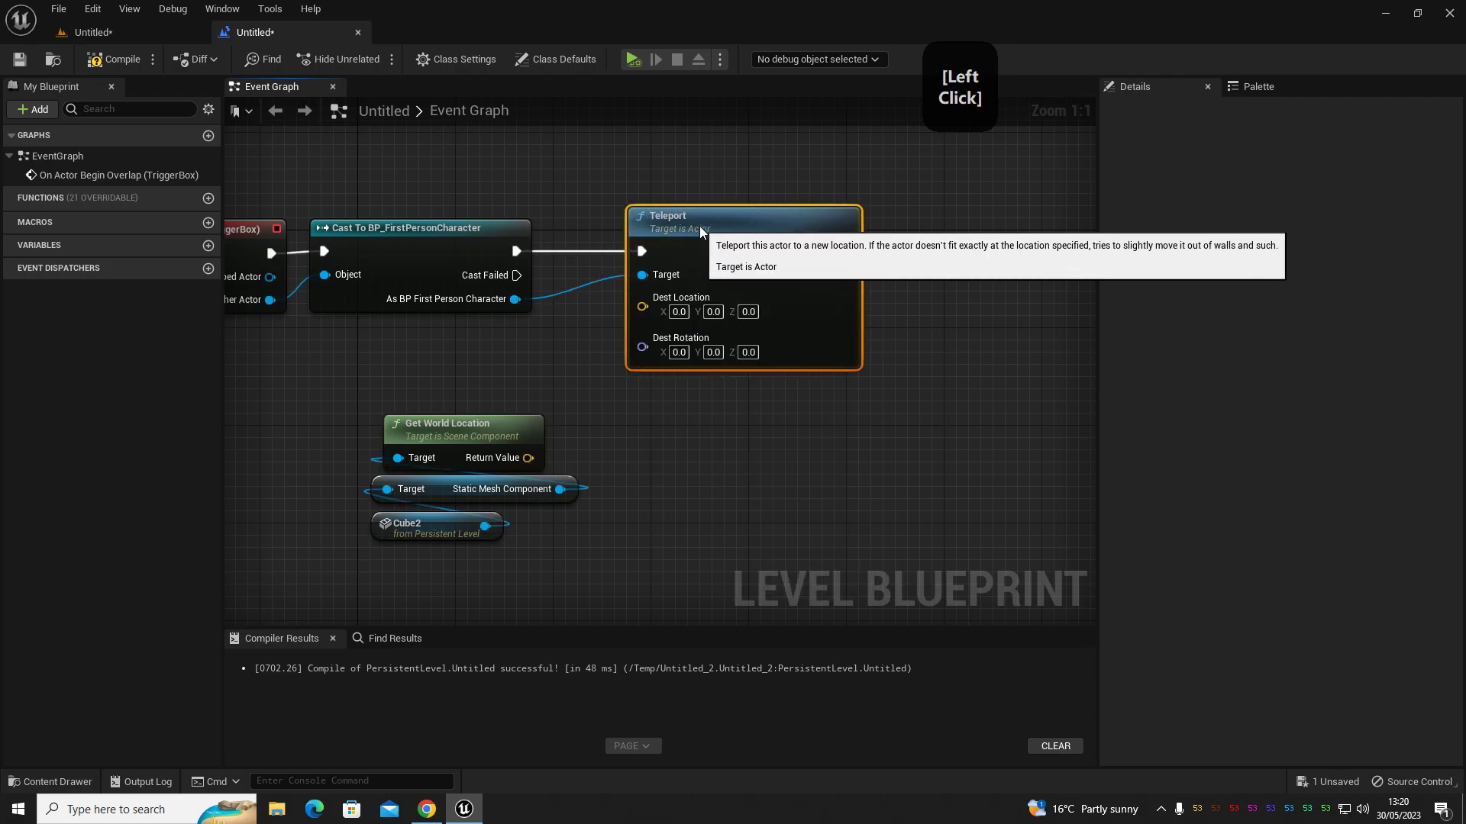
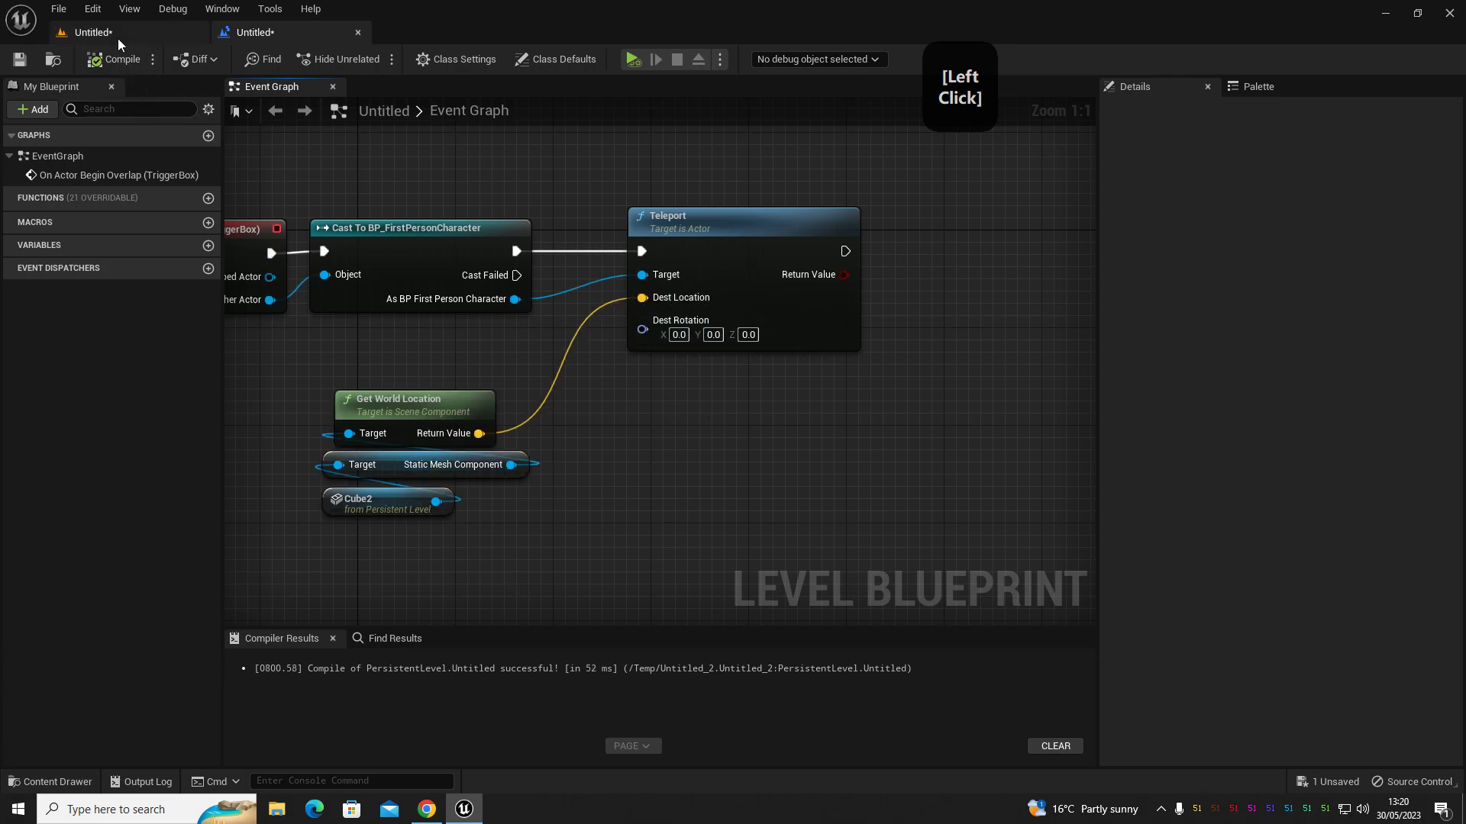
pyautogui.click(122, 39)
# Place a new Cube3 in the level below the sky platform.
pyautogui.rightClick(721, 526)
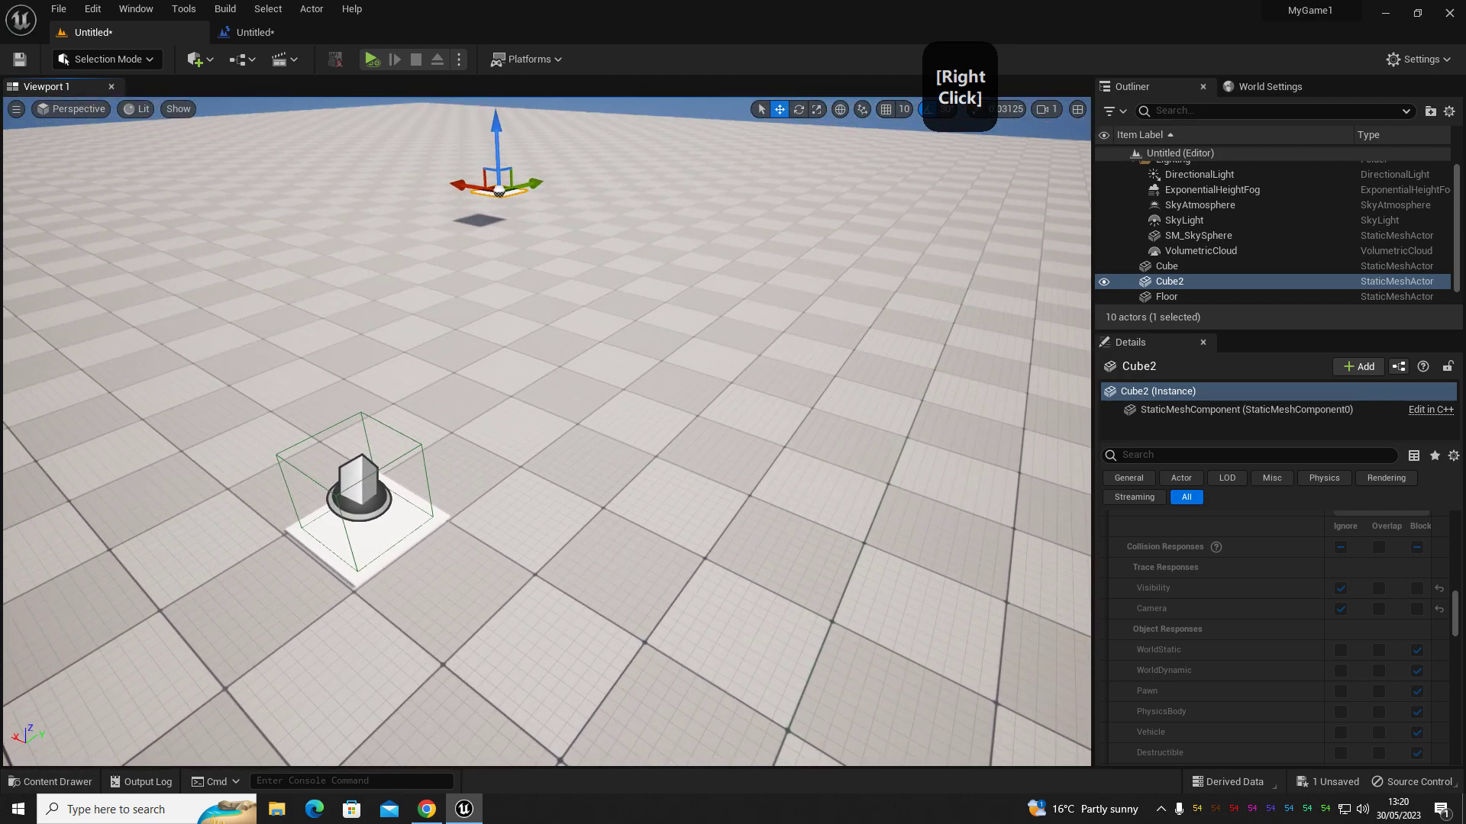
pyautogui.click(598, 323)
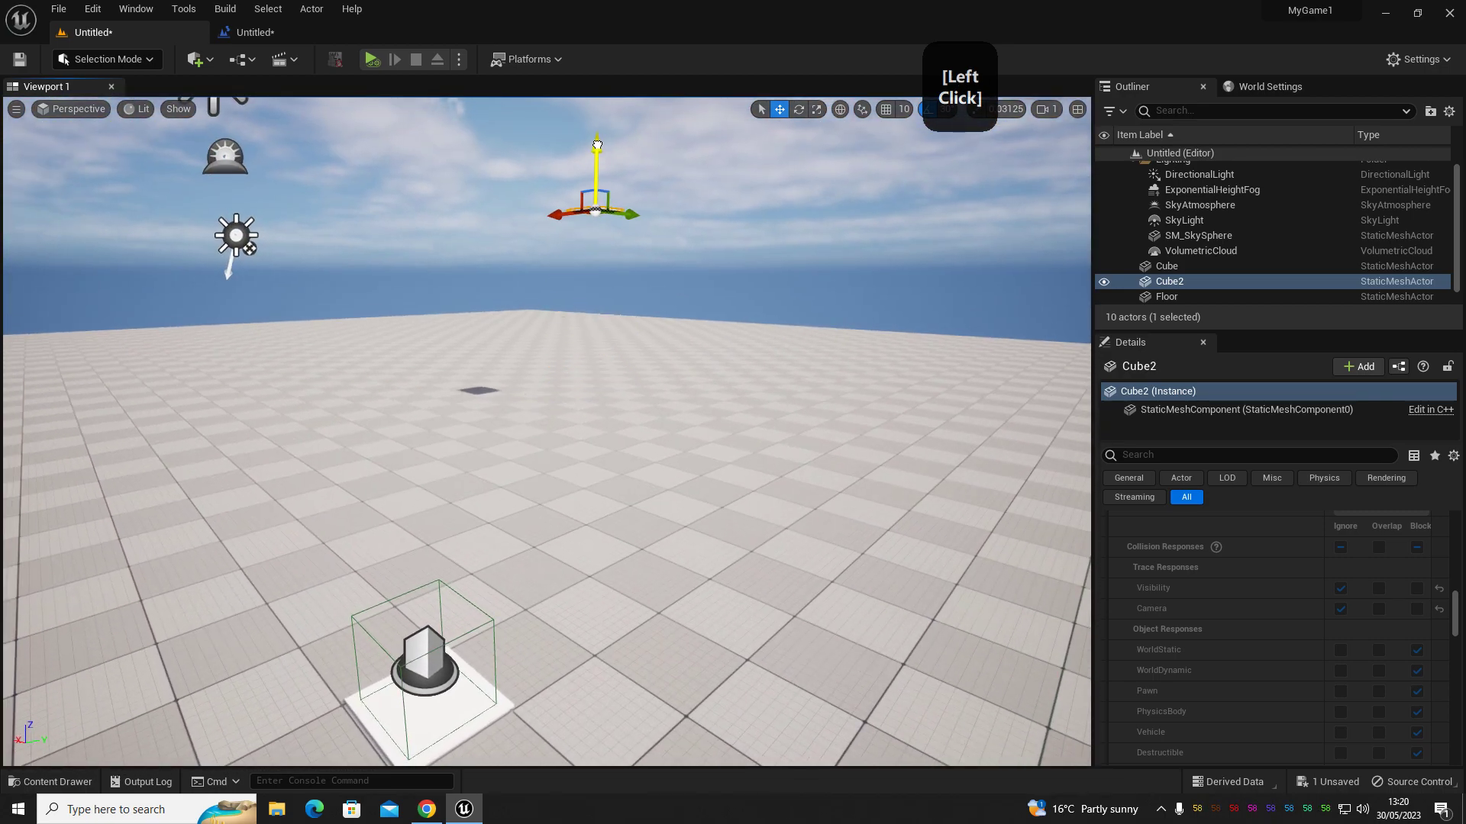
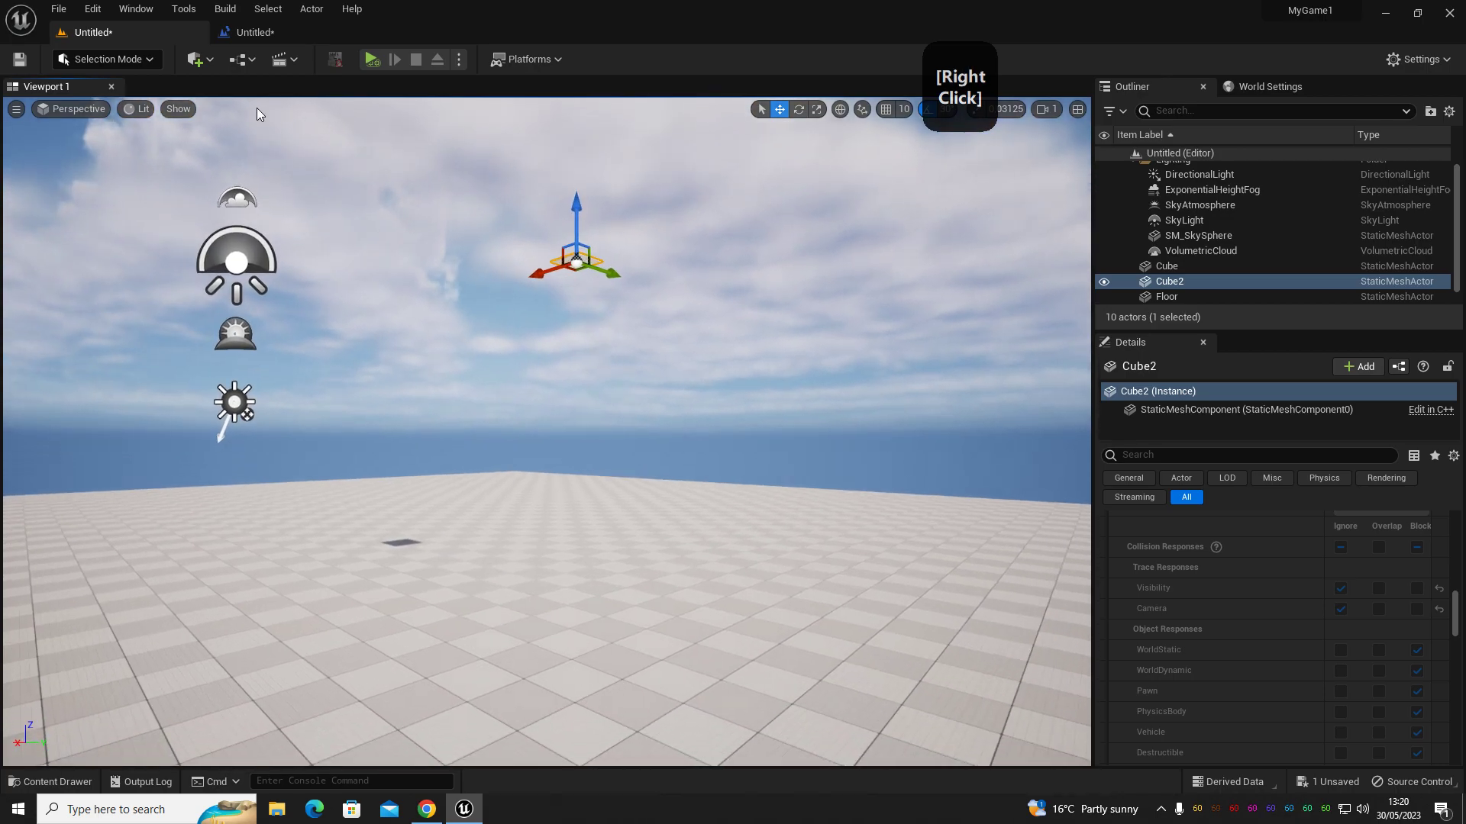
pyautogui.click(199, 63)
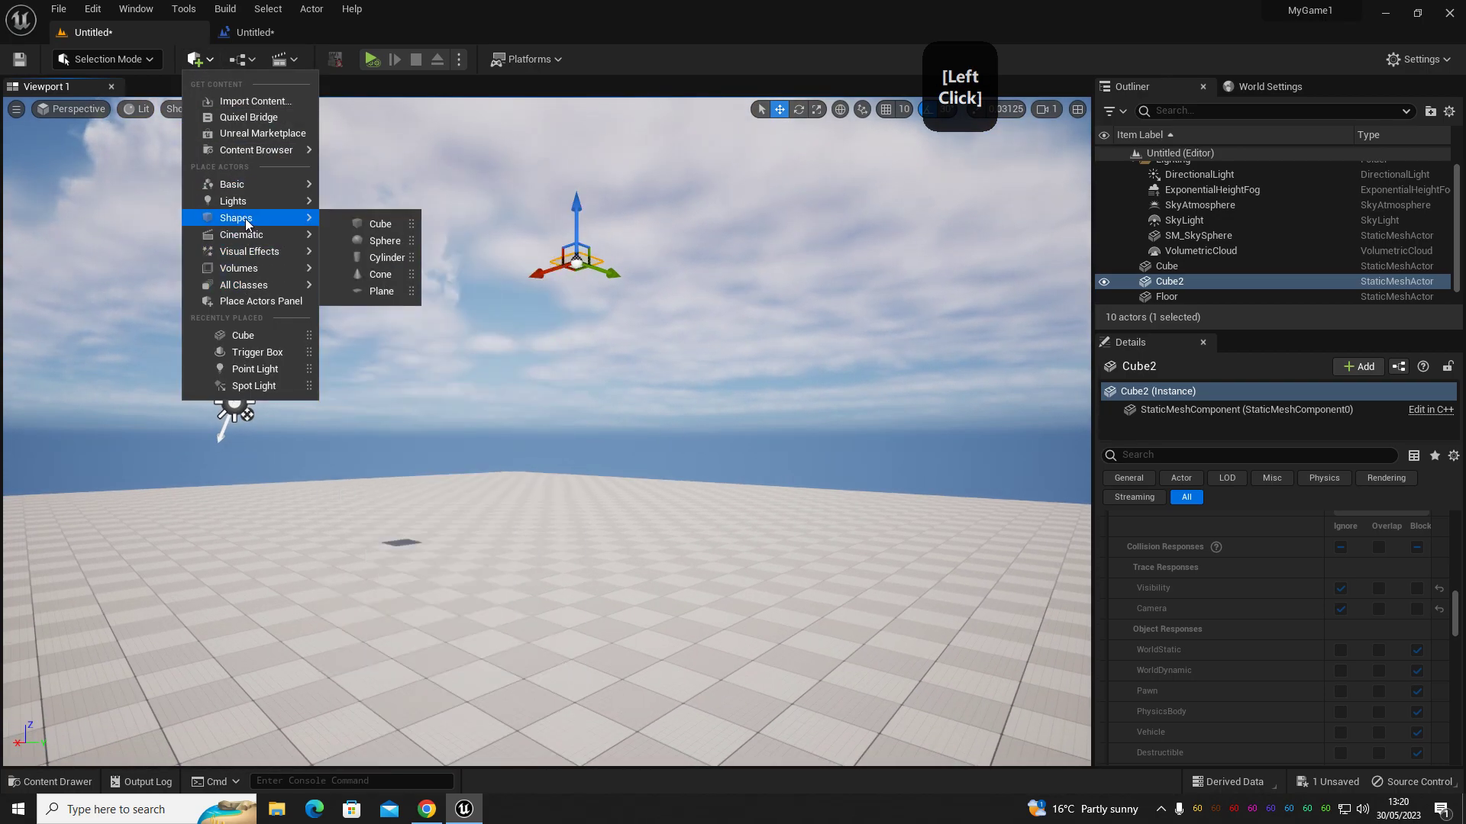
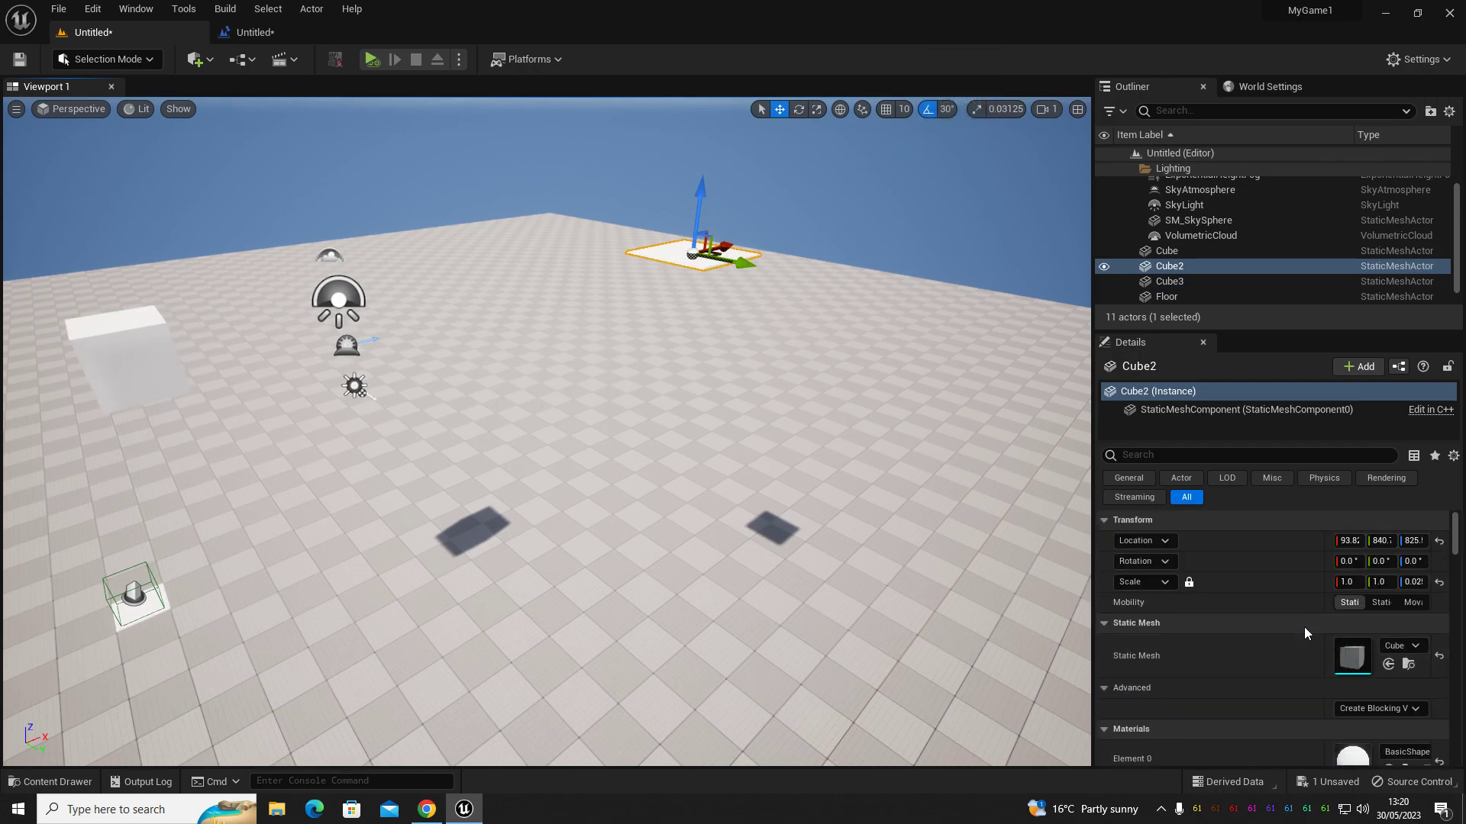
pyautogui.rightClick(1245, 544)
# Scale Cube3 into a wide flat slab and move it up beneath the floating Cube2.
pyautogui.click(1279, 554)
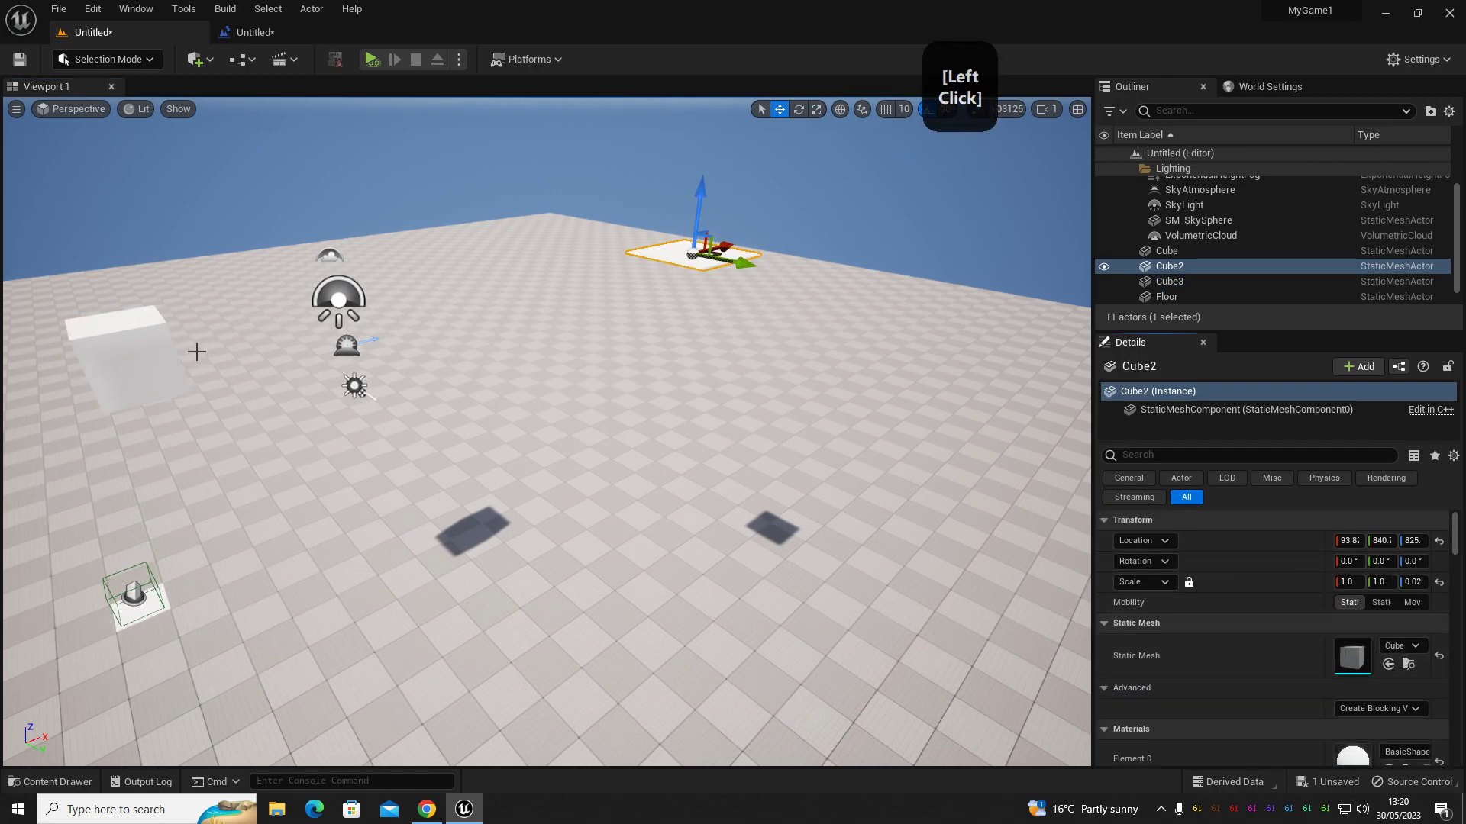
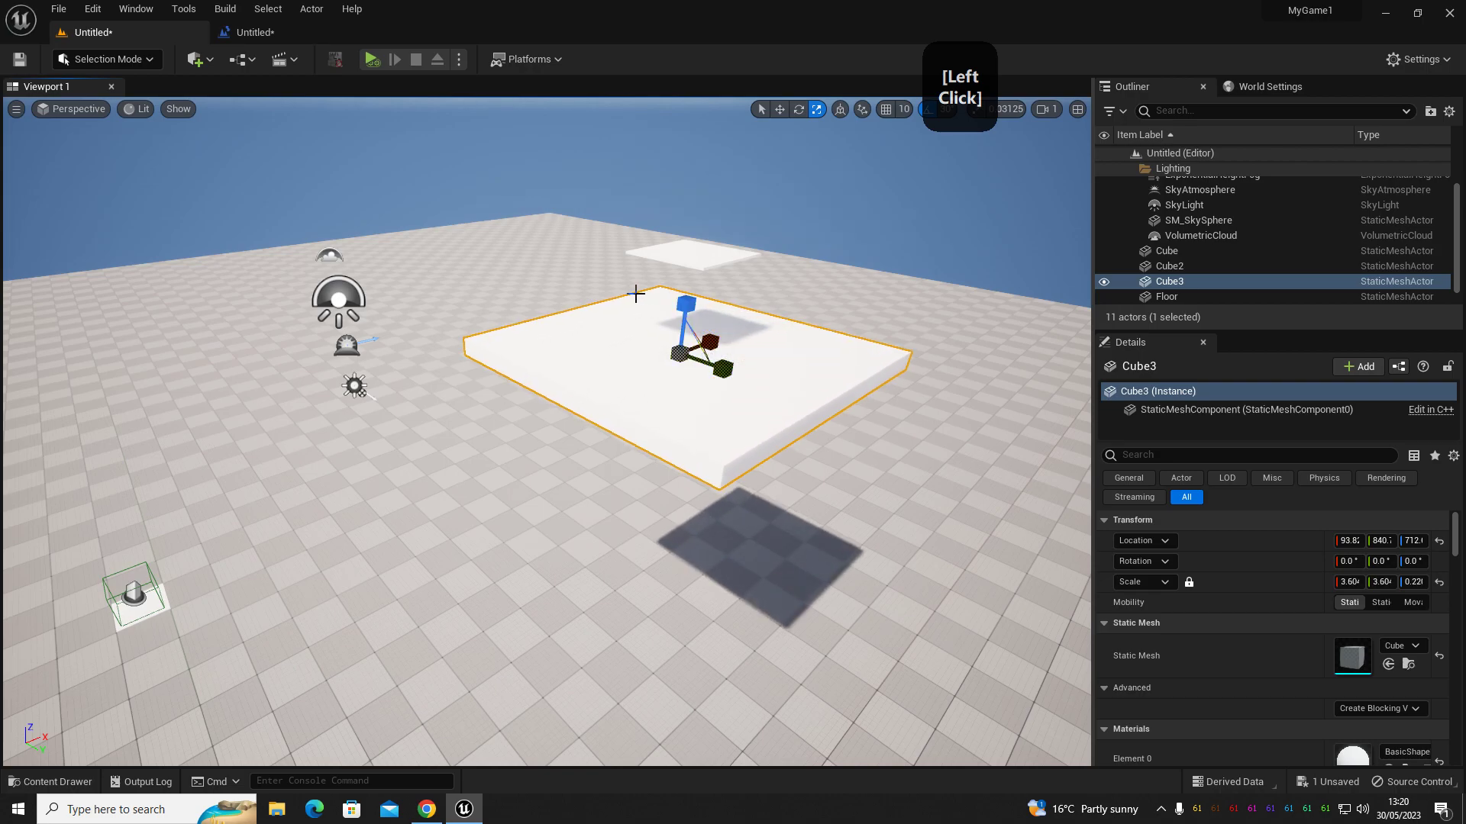
pyautogui.press('w')
pyautogui.click(691, 299)
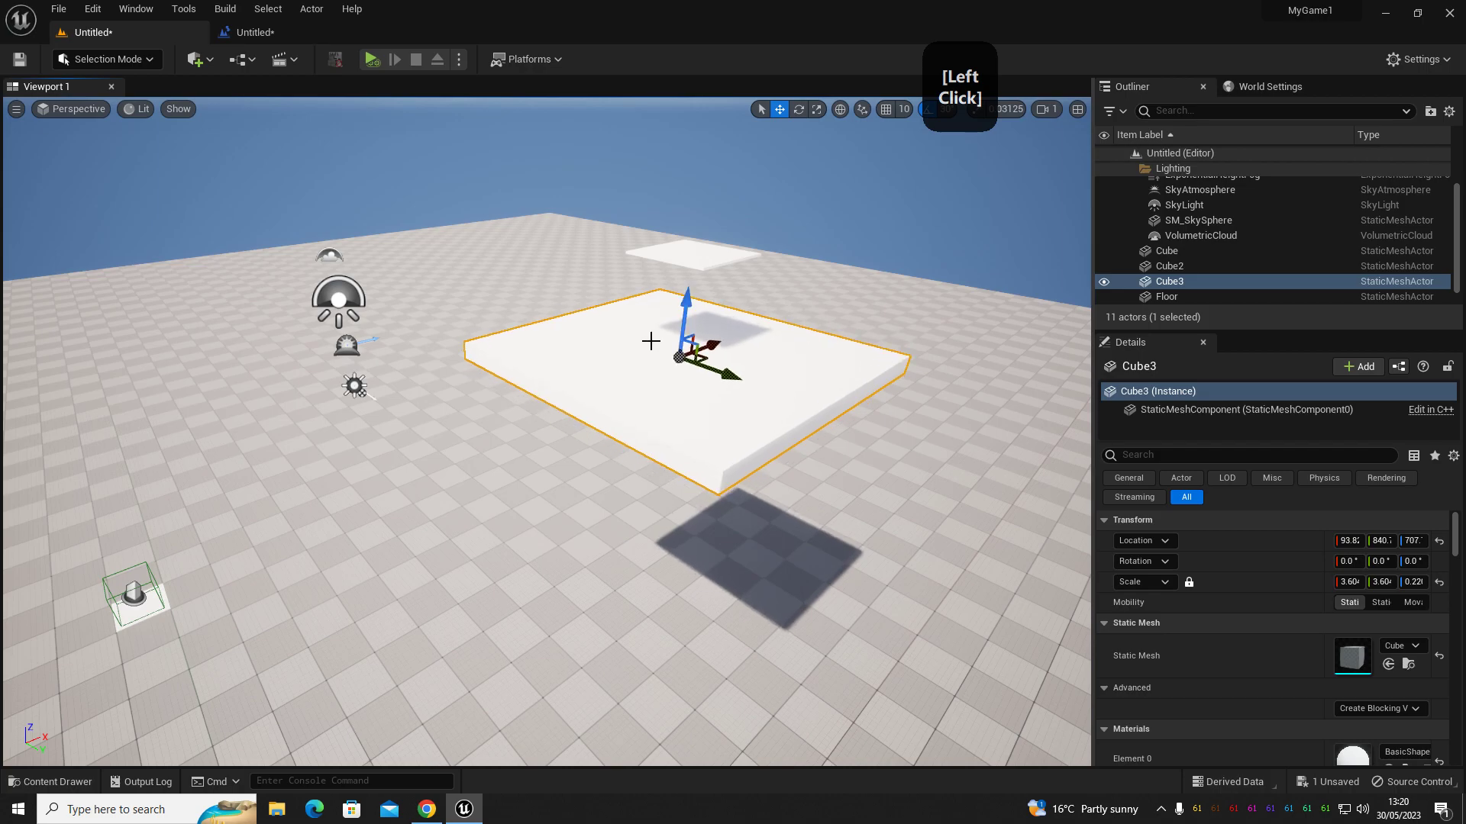
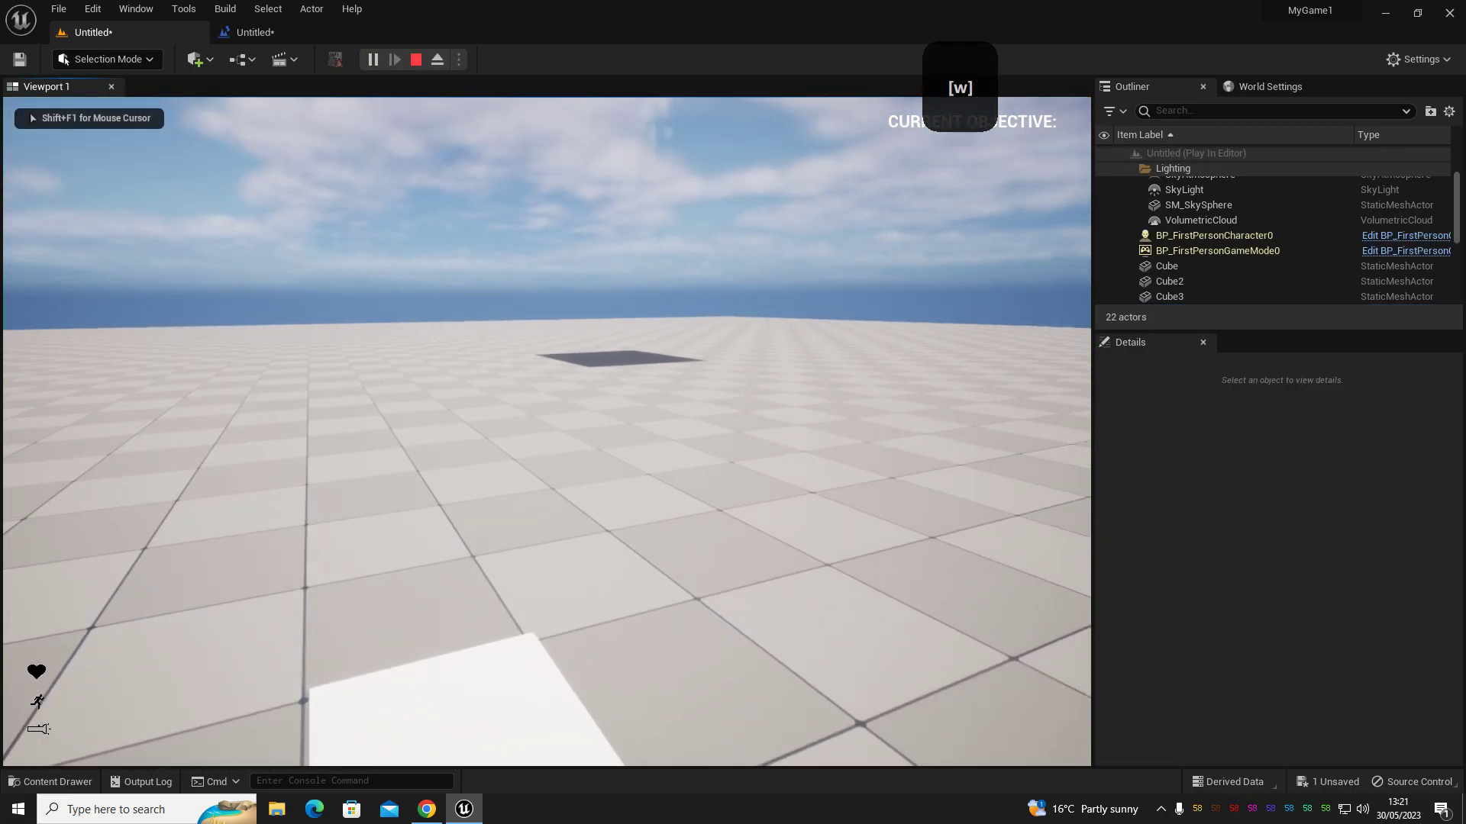
# Walk the first-person player forward into the trigger box so it teleports to the platform.
pyautogui.press('w')
pyautogui.press('w')
pyautogui.press('w')
pyautogui.press('w')
pyautogui.press('w')
pyautogui.press('w')
pyautogui.press('w')
pyautogui.press('w')
pyautogui.press('w')
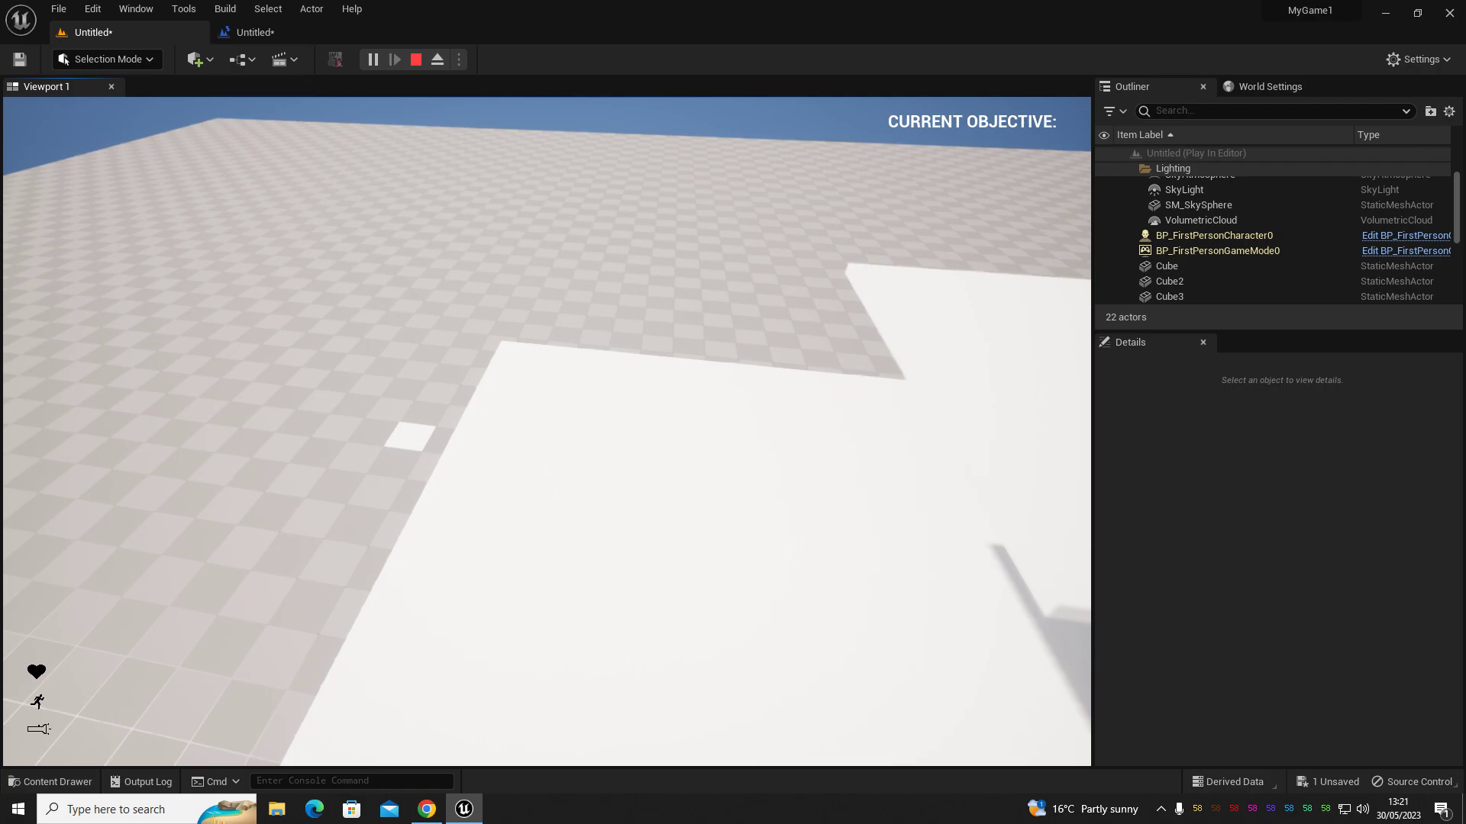
# Move the player around on the raised white platform to confirm the teleport worked.
pyautogui.press('a')
pyautogui.press('s')
pyautogui.press('d')
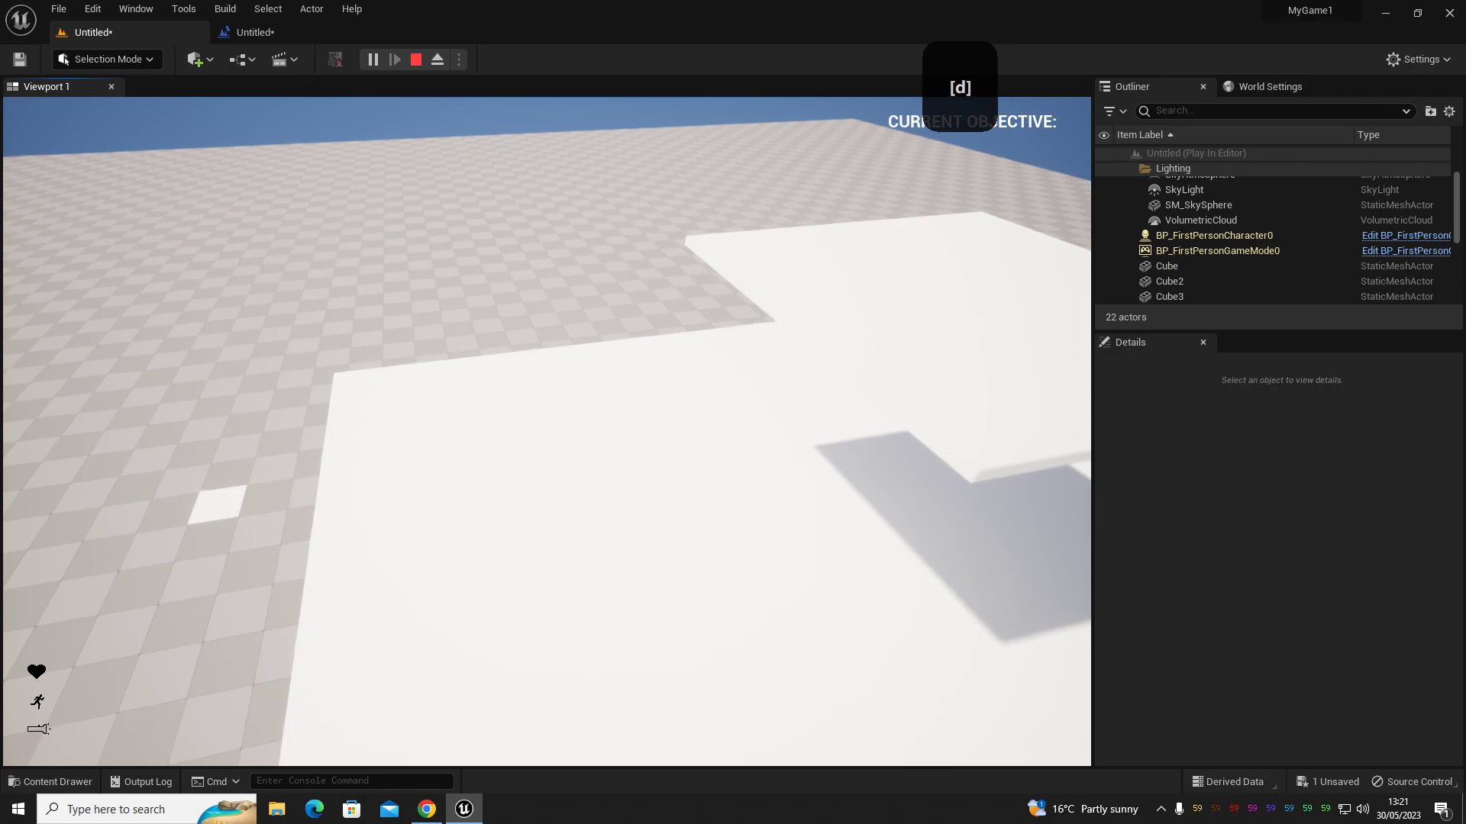